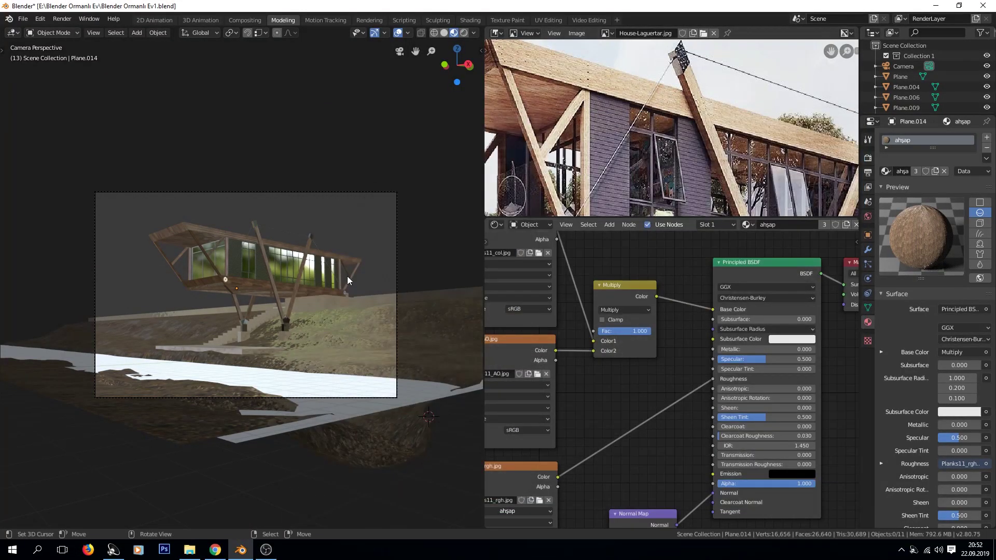
Step: Orbit and zoom around the hillside house down toward the river area
middle_click(346, 295)
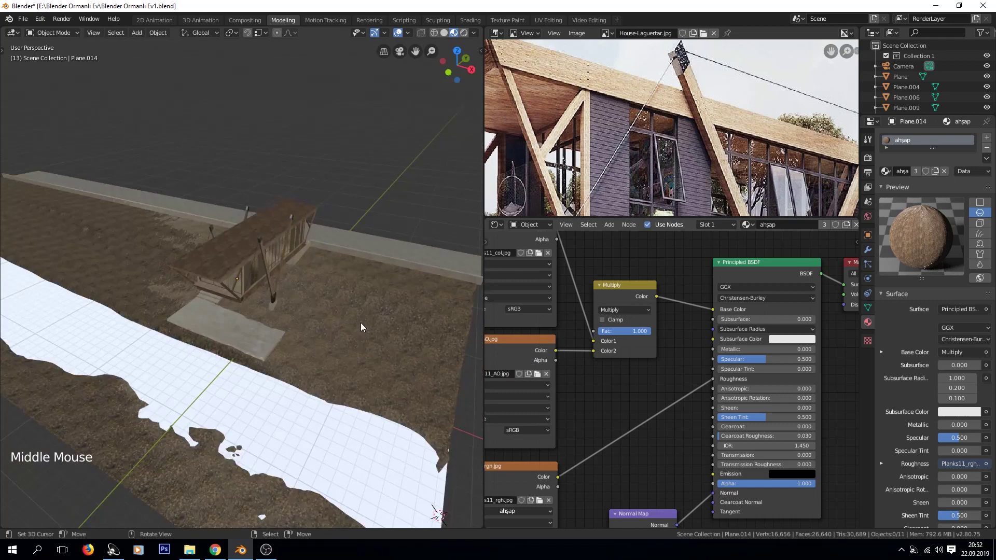
middle_click(362, 326)
middle_click(299, 343)
middle_click(348, 330)
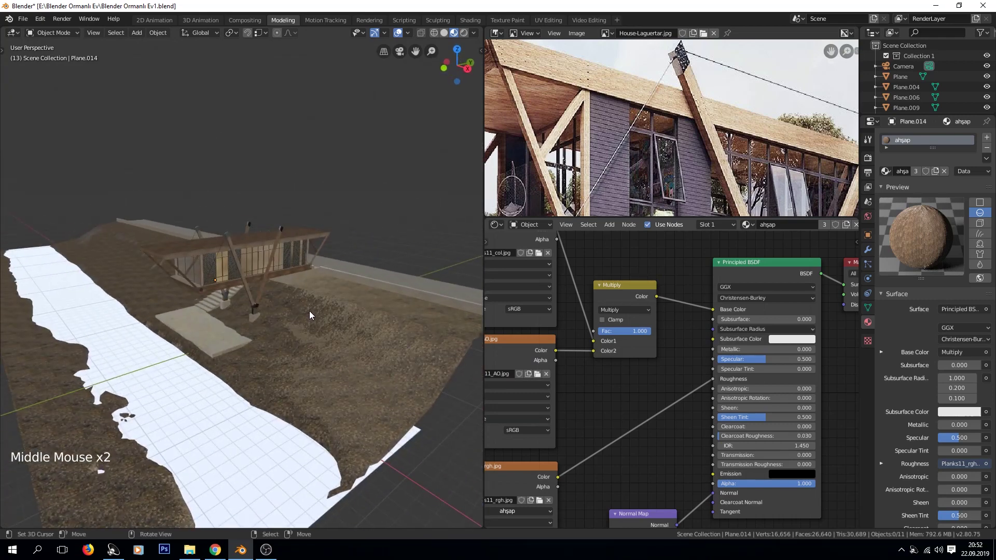
middle_click(328, 335)
scroll(up, 3)
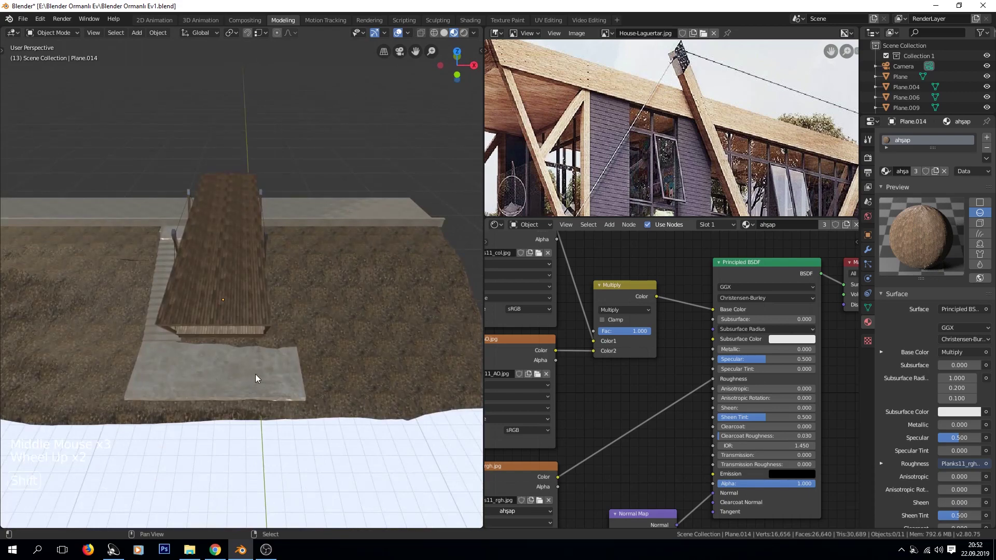
middle_click(267, 374)
middle_click(320, 361)
scroll(down, 3)
middle_click(195, 388)
middle_click(272, 350)
Step: Select the river plane (Plane.011) below the house to show its material nodes
right_click(333, 338)
key(g)
middle_click(367, 364)
scroll(up, 3)
middle_click(339, 371)
click(702, 231)
middle_click(336, 318)
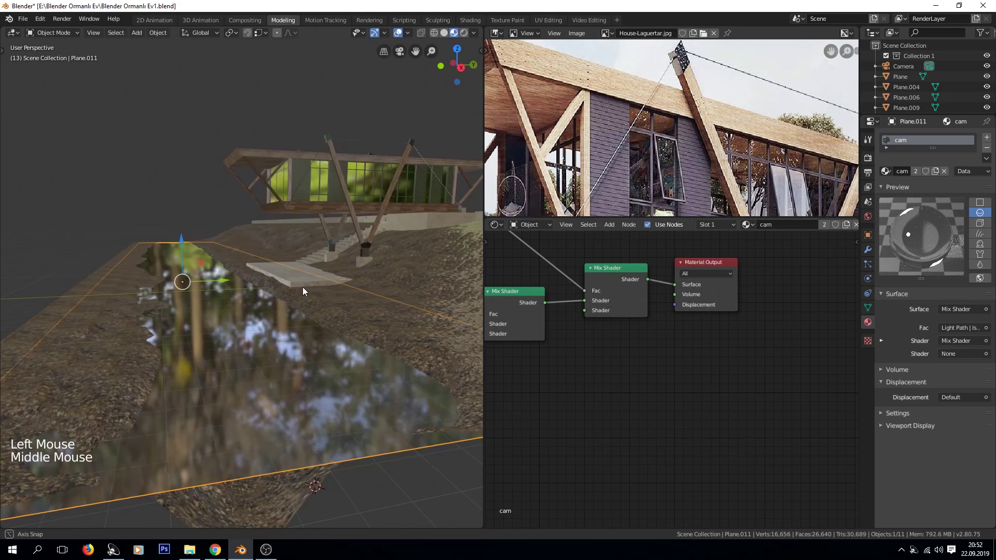
Step: Look through the scene camera with a rendered Cycles preview of the river shot
key(KP_0)
scroll(down, 3)
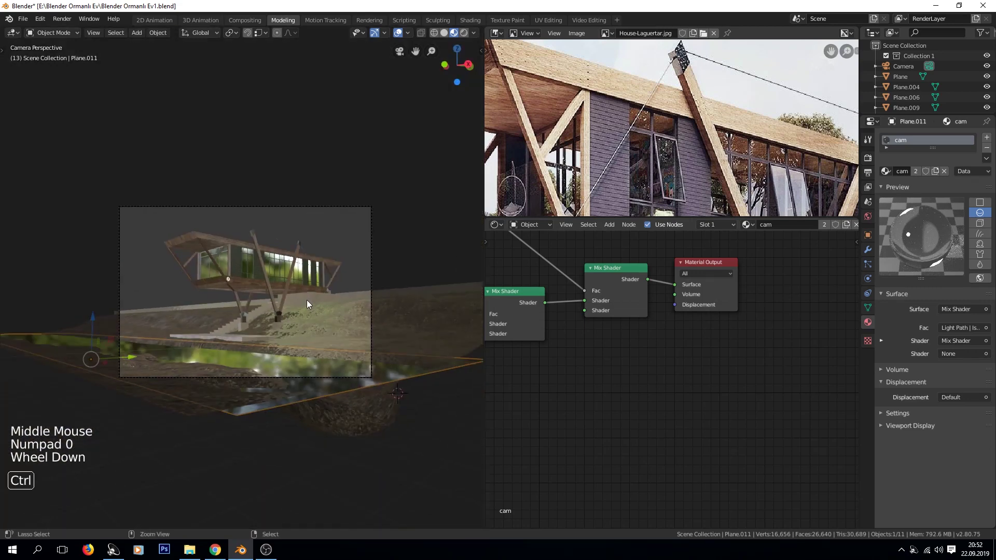
key(ctrl+b)
key(z)
key(a)
key(a)
scroll(up, 3)
scroll(up, 3)
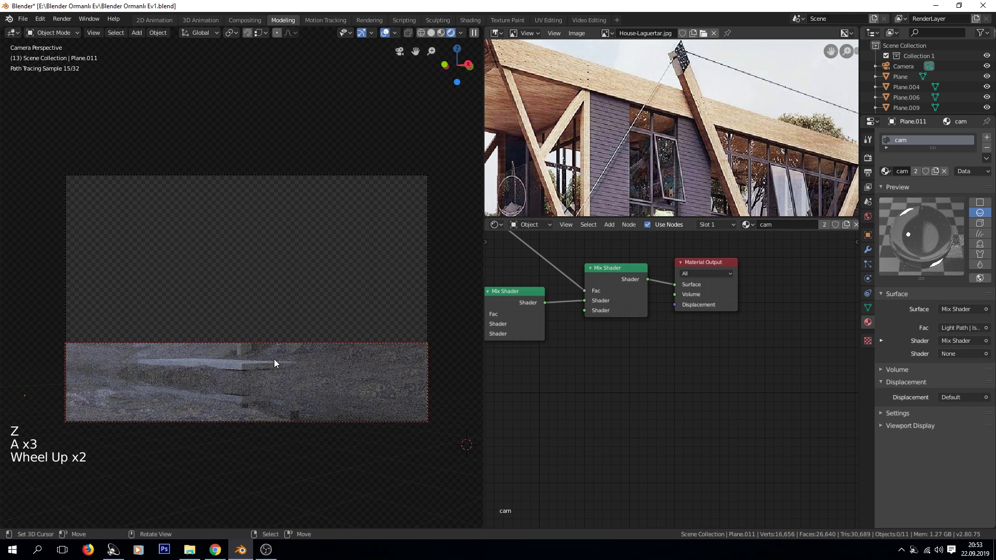
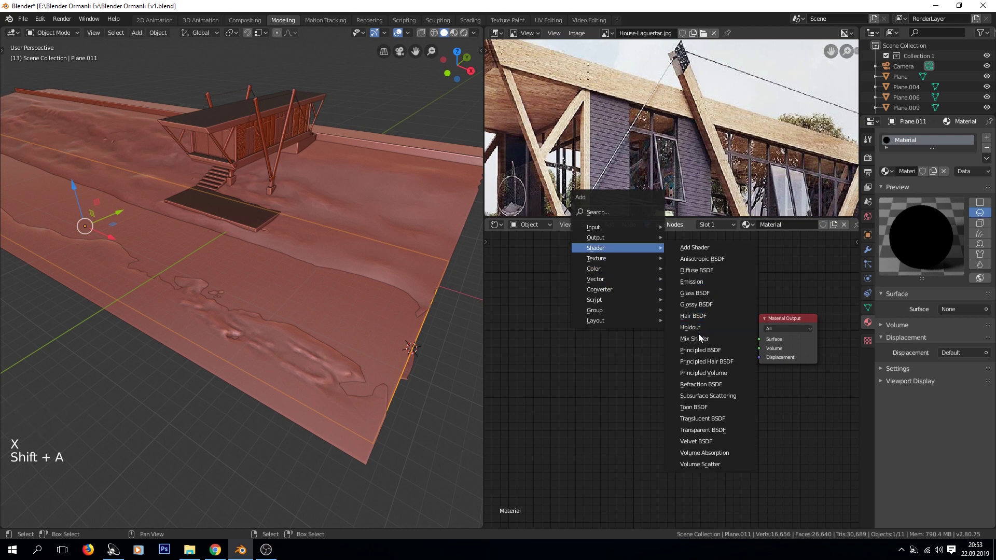
Step: Add a Mix Shader beside the Material Output and wire the Glass BSDF into it
click(703, 331)
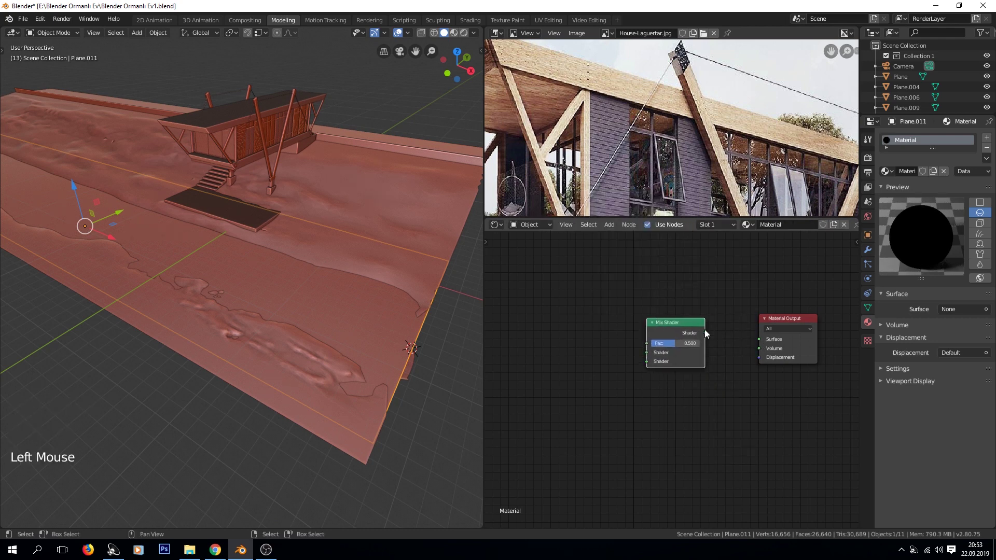
click(711, 337)
middle_click(641, 330)
scroll(up, 3)
scroll(up, 3)
key(shift+a)
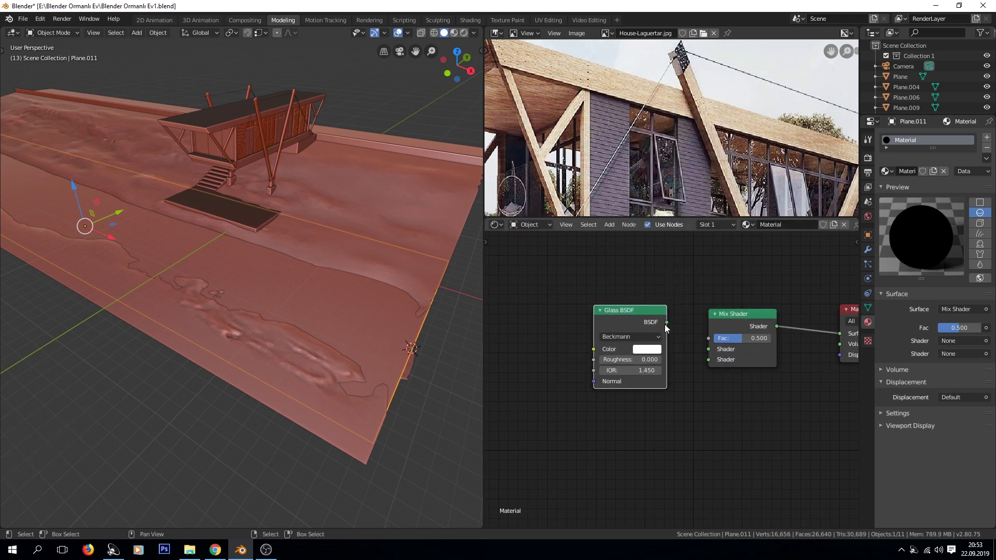
click(666, 326)
Step: Add a Transparent BSDF to the mix and a Noise Texture, previewing the river rendered
key(shift+a)
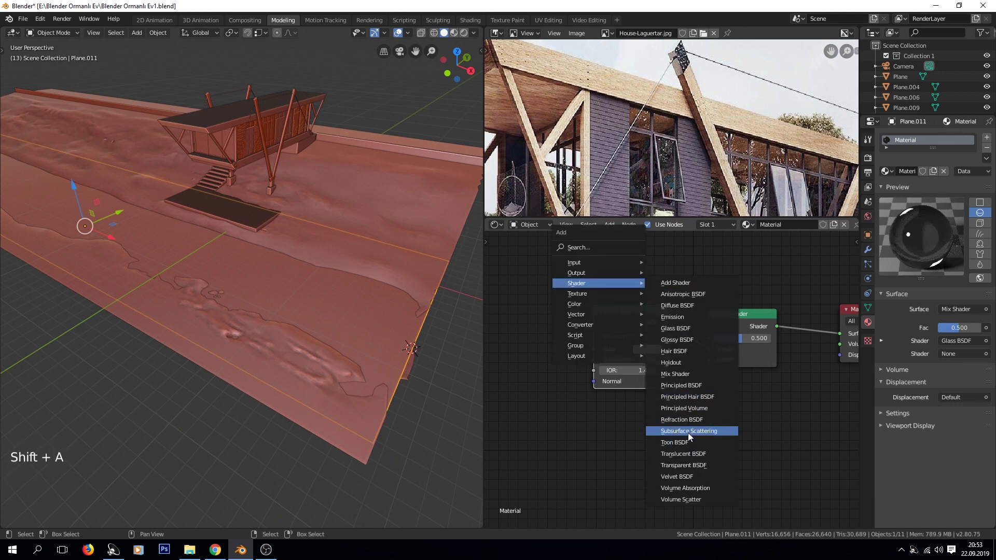
click(678, 417)
middle_click(615, 380)
key(shift+a)
key(z)
middle_click(232, 356)
scroll(up, 3)
middle_click(279, 373)
middle_click(262, 352)
key(shift+a)
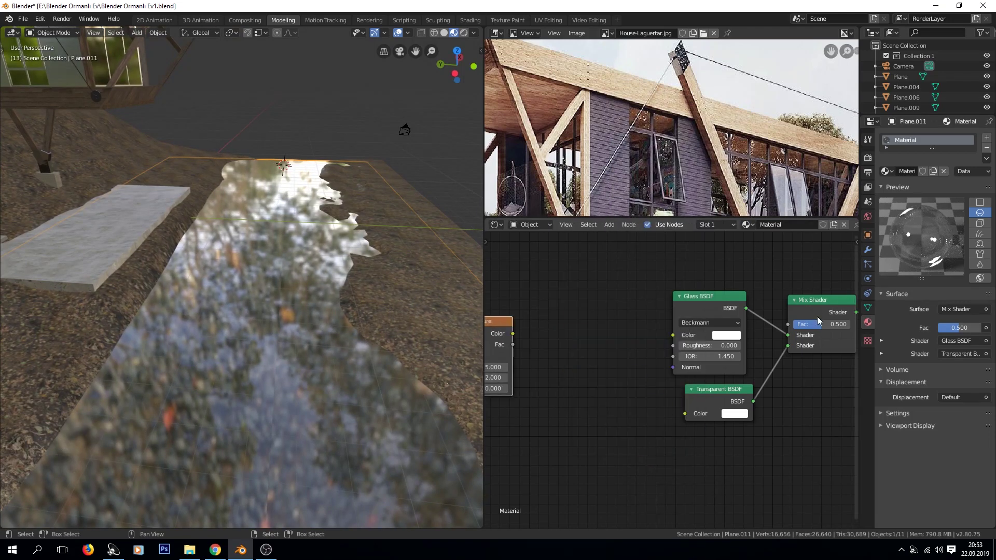
Step: Add a Bump node from Noise colour to Glass normal, with Noise Scale 15 and Detail 12.2
middle_click(624, 347)
key(shift+a)
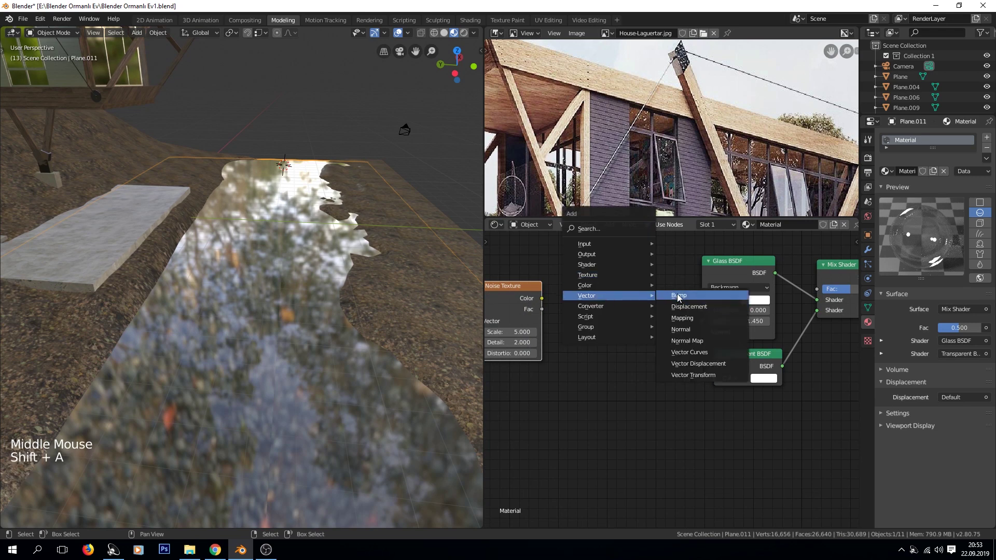
click(543, 303)
click(667, 316)
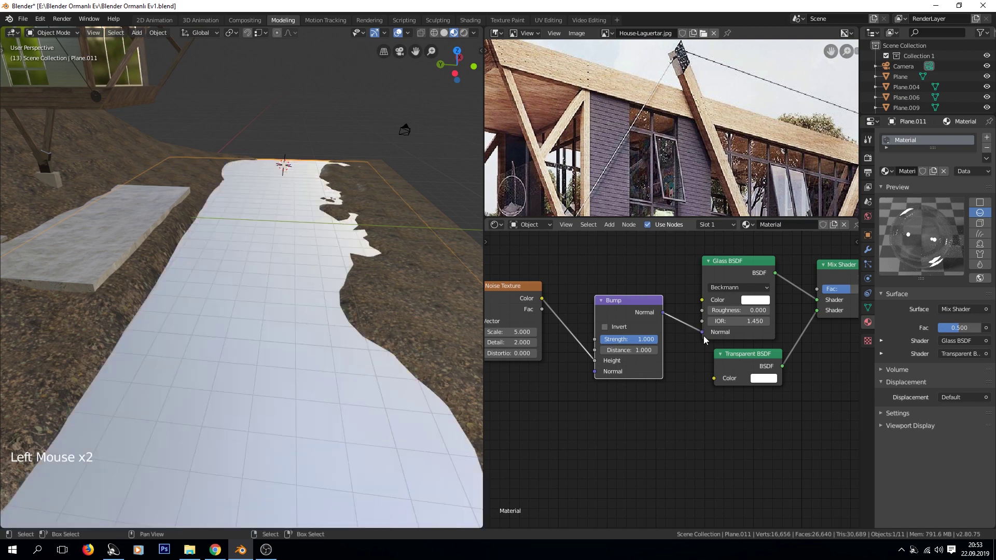
middle_click(382, 354)
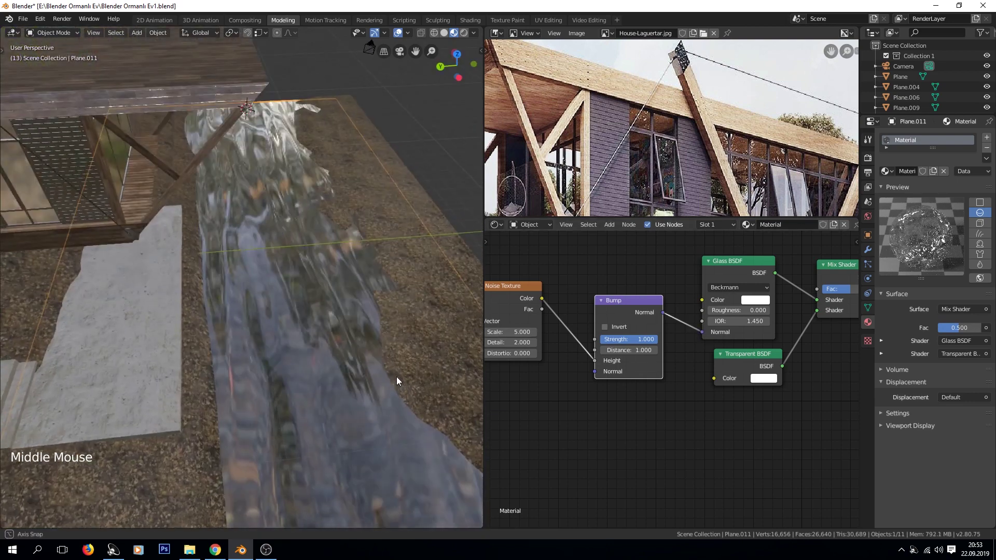
scroll(up, 3)
click(643, 333)
scroll(up, 3)
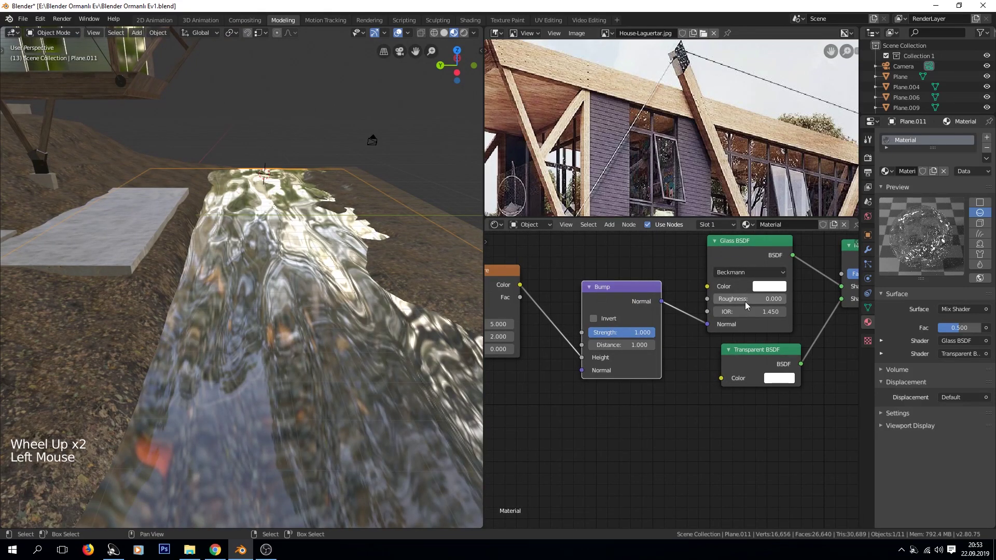
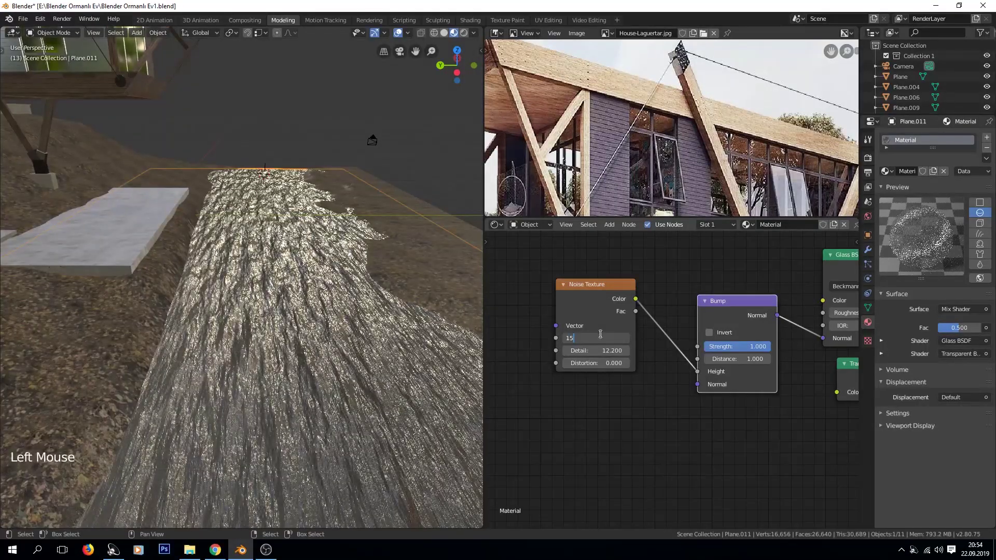
Step: Look through the scene camera with a rendered preview of the water
key(KP_0)
key(ctrl+b)
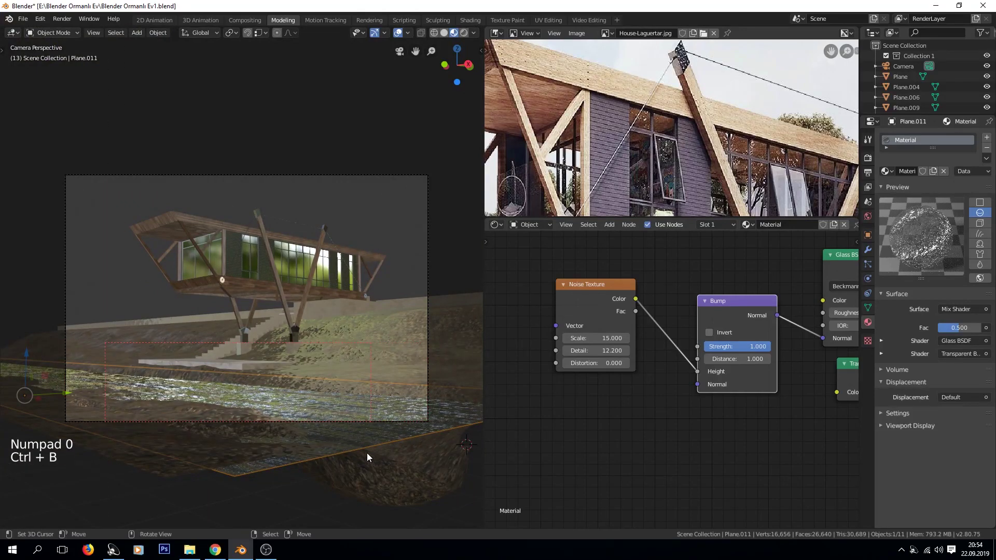
key(z)
key(a)
key(a)
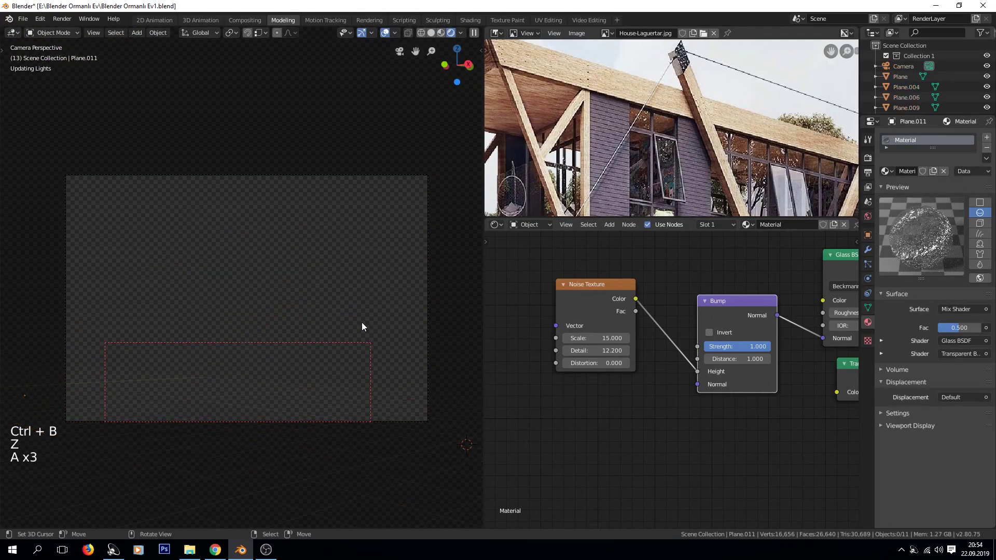
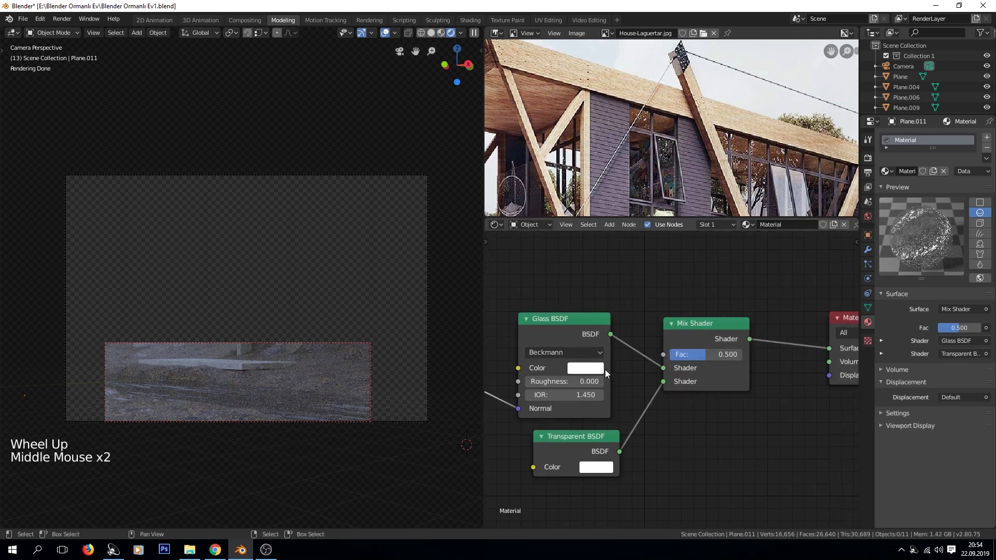
Step: Tint the Glass BSDF pale blue (H 0.567, S 0.086, V 0.971) and return to solid shading
click(607, 374)
click(637, 281)
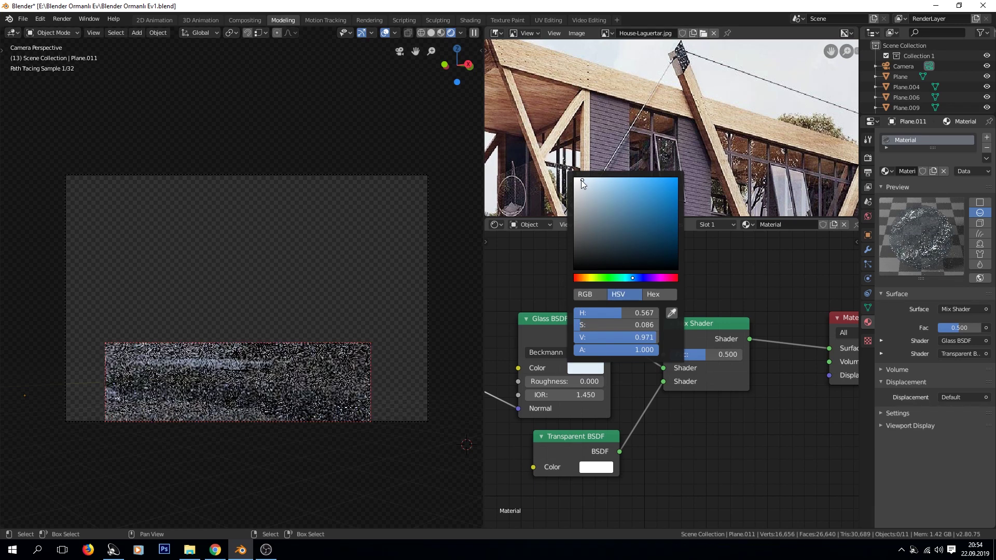
scroll(down, 3)
key(z)
key(ctrl+b)
key(F12)
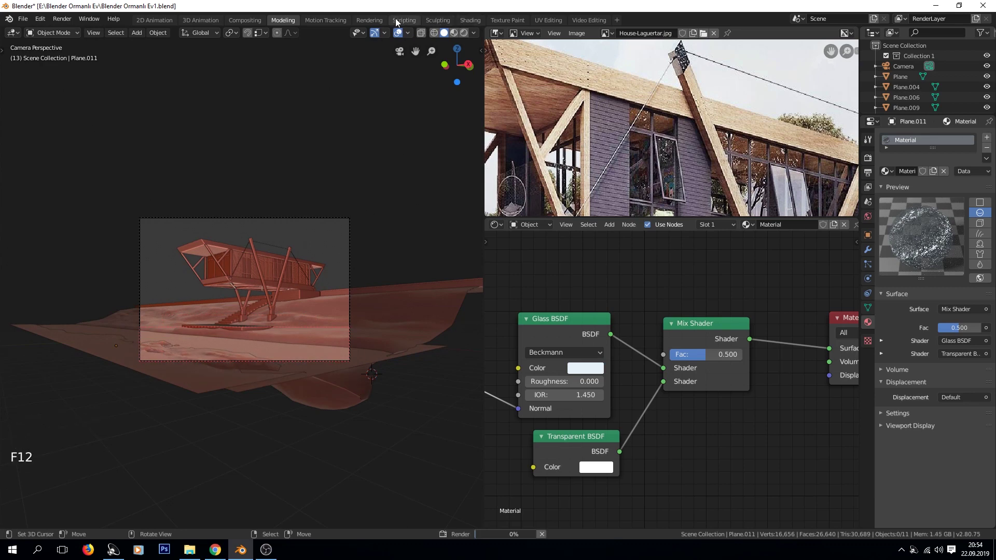
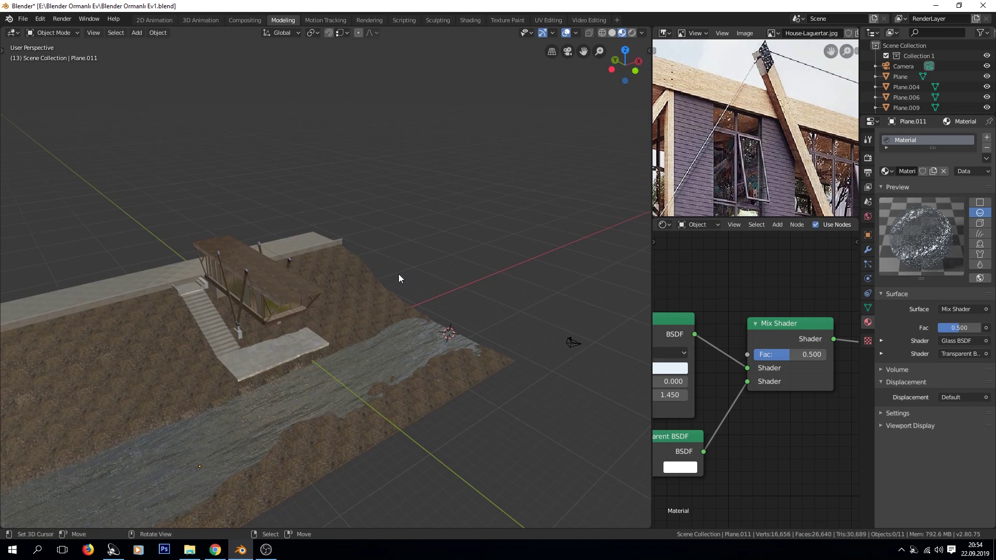
Step: Orbit over the whole scene and enable the Import Images as Planes add-on
middle_click(396, 296)
middle_click(297, 256)
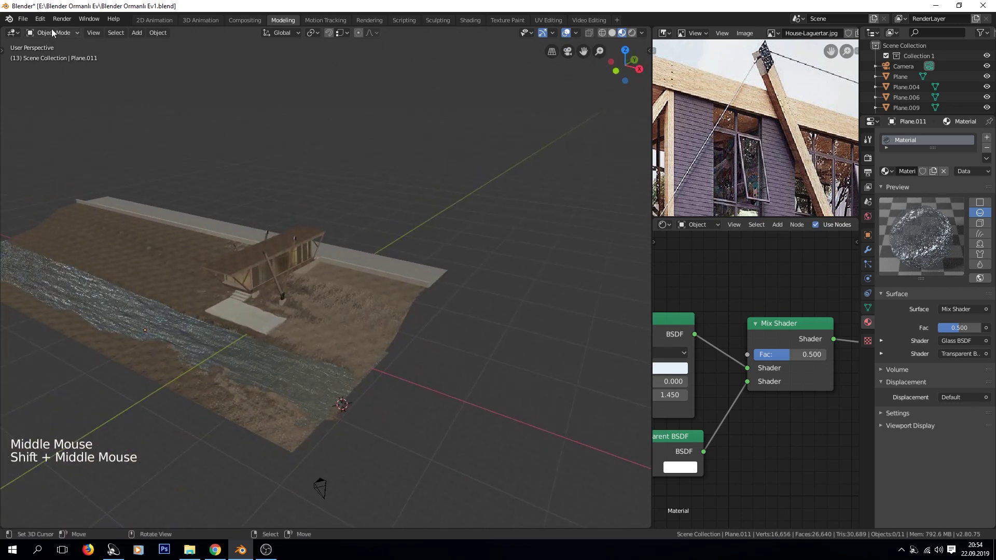
click(48, 19)
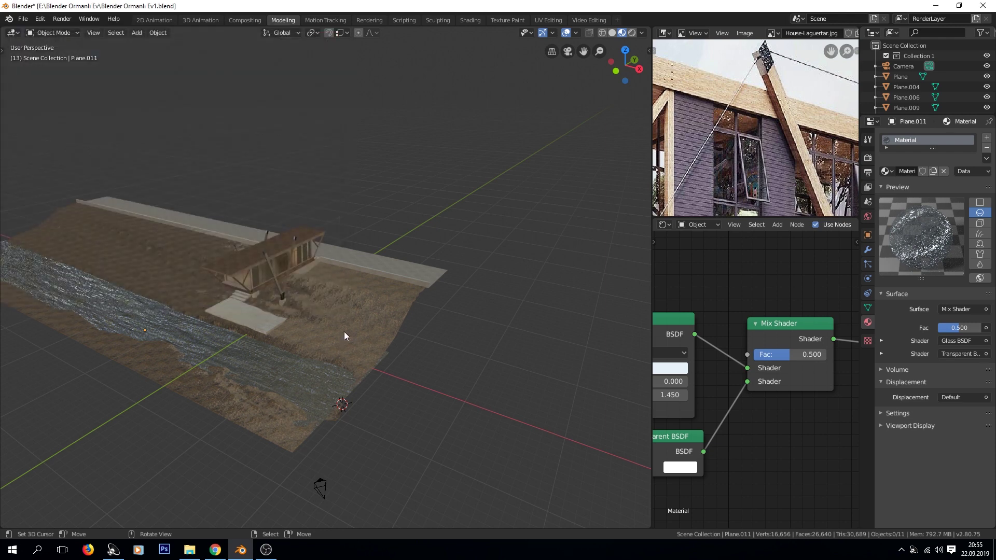
Step: Import the tree foliage image as a plane and stand it upright, turned 45 degrees
key(space)
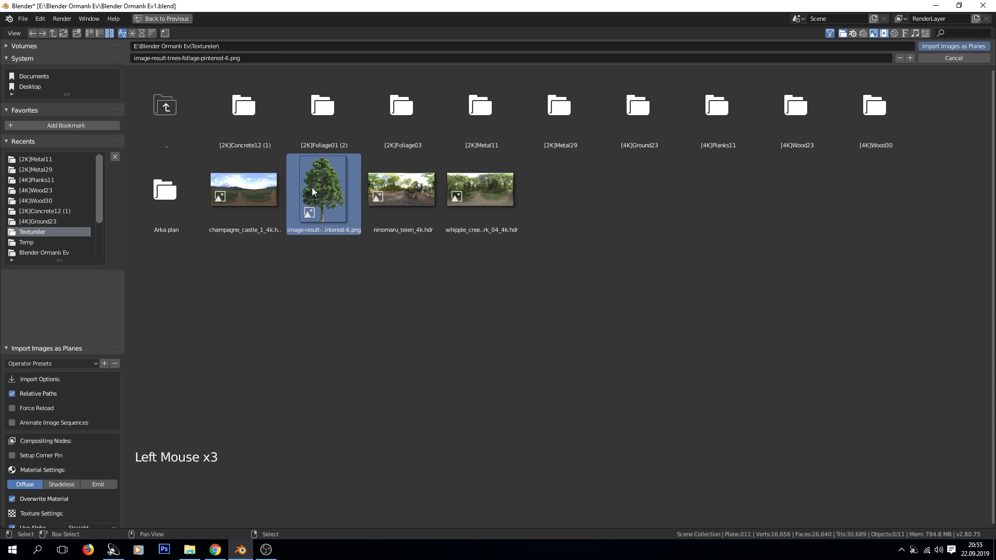
click(425, 314)
key(g)
key(s)
key(r)
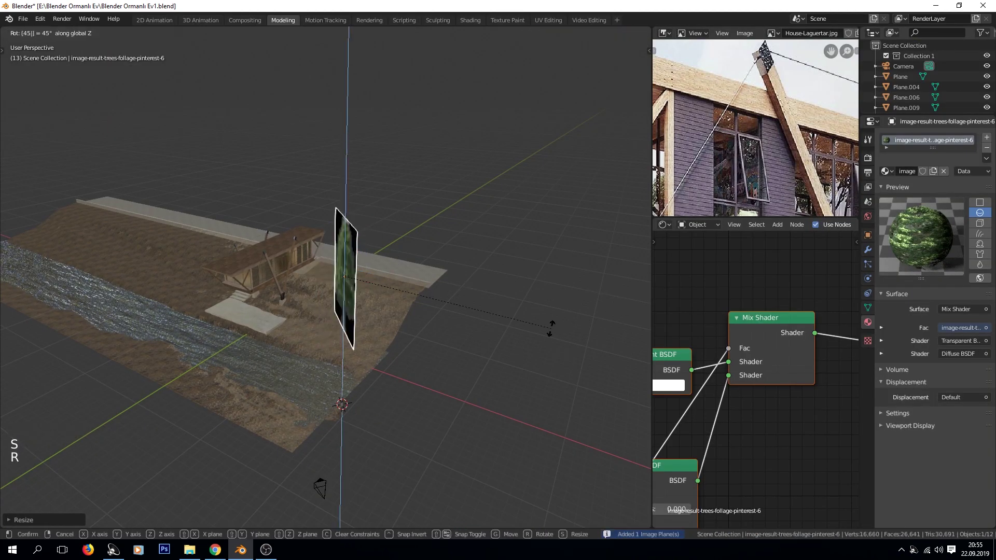
key(g)
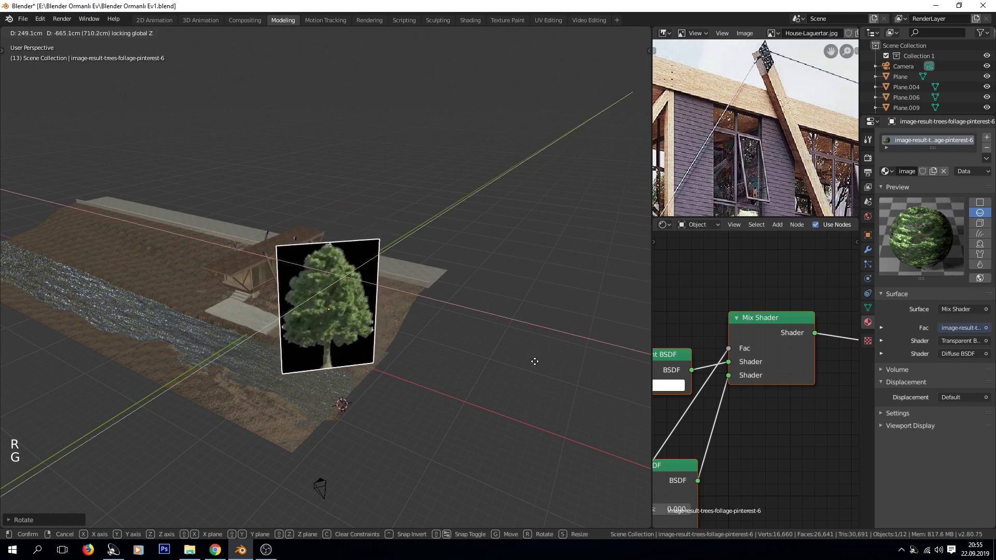
key(s)
Step: Move the tree plane out above the scene, away from the hillside house
middle_click(397, 377)
middle_click(483, 379)
key(g)
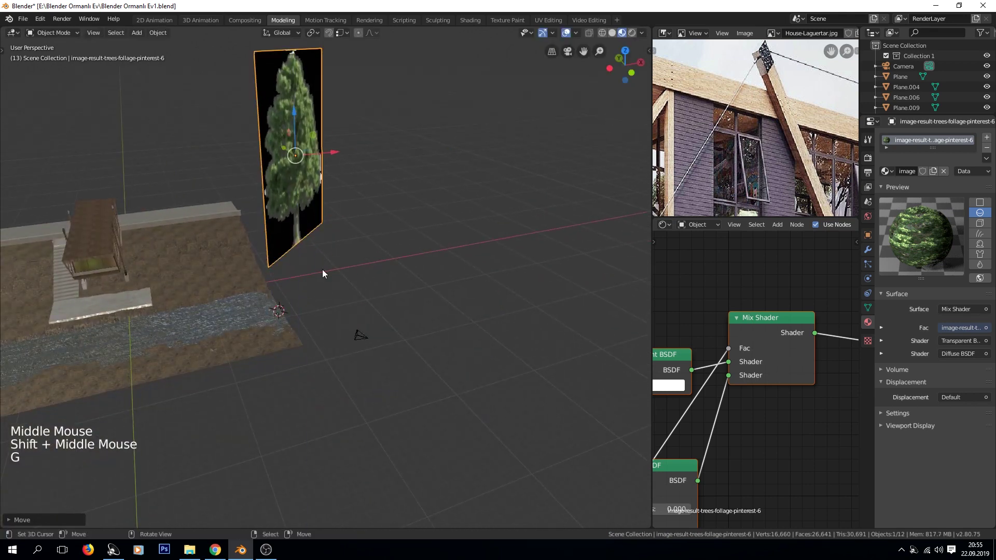
middle_click(365, 287)
middle_click(392, 319)
key(g)
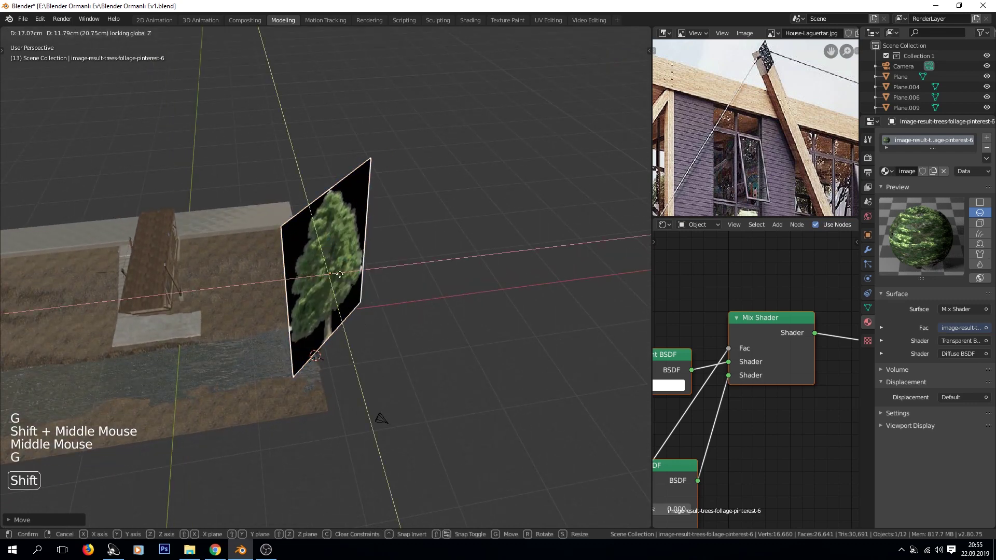
key(a)
key(a)
middle_click(442, 292)
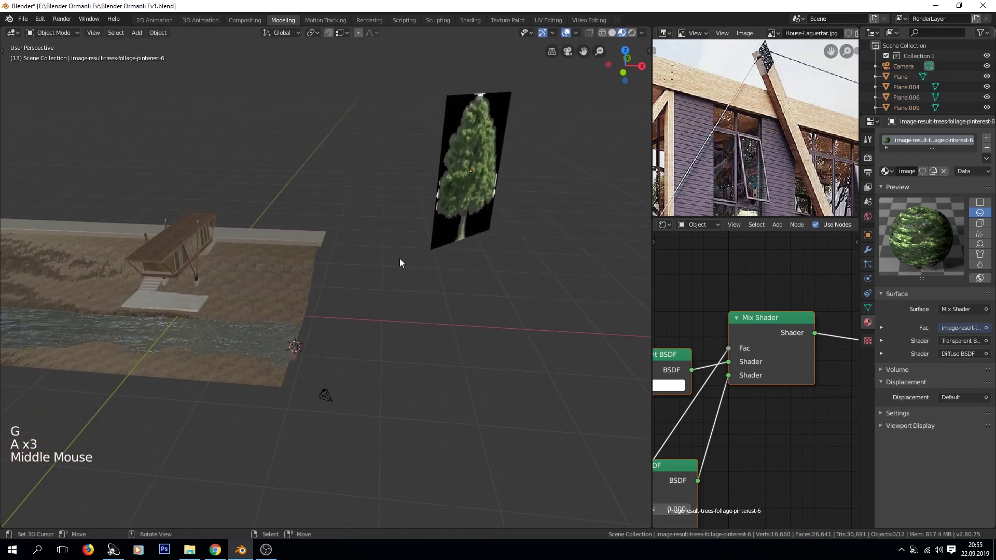
Step: Add a Sun light from front view and move it up near the tree plane
key(KP_1)
click(291, 262)
key(shift+a)
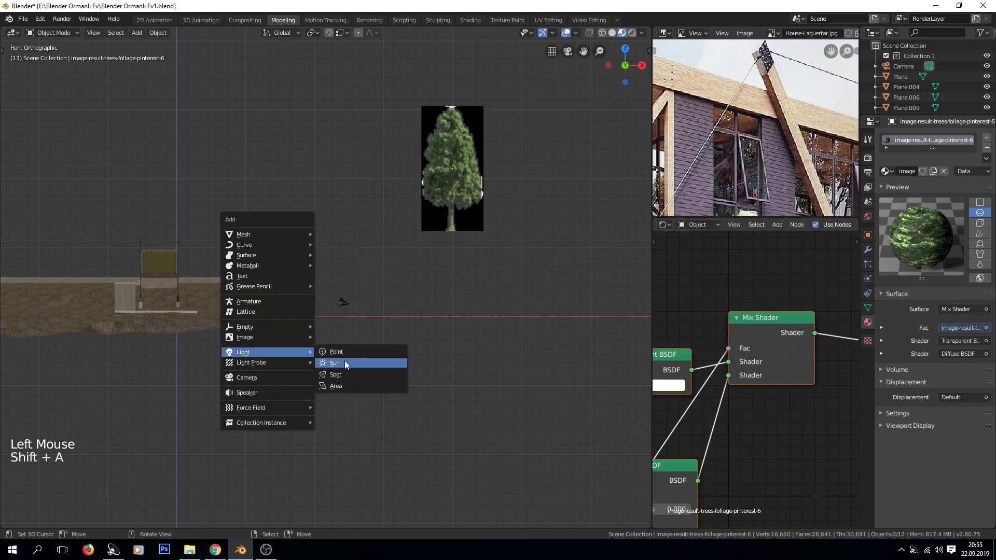
key(r)
key(g)
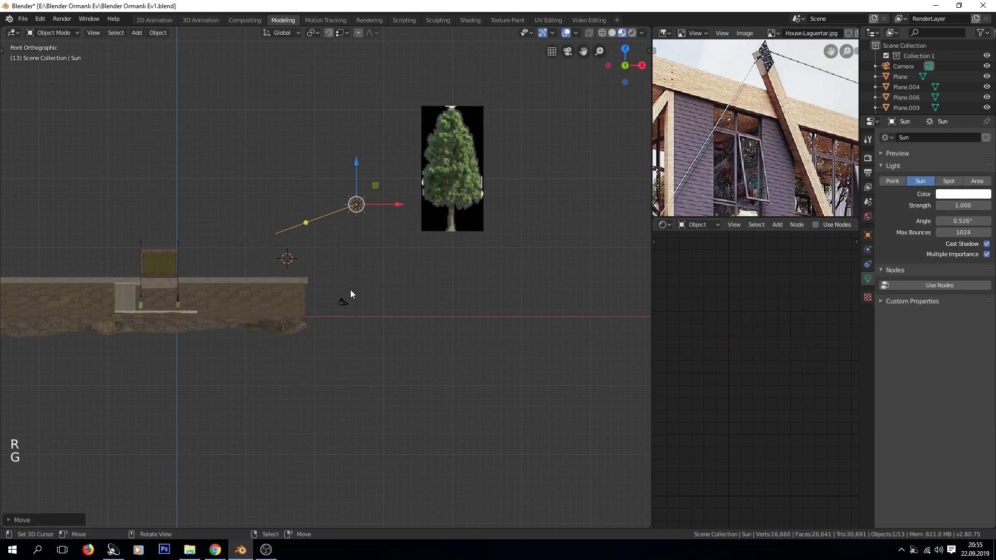
key(s)
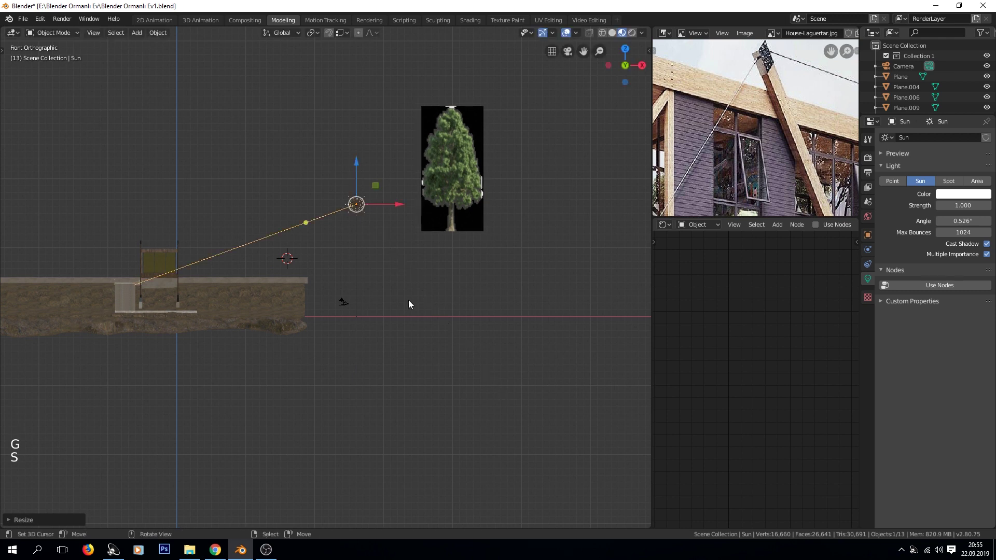
key(s)
key(g)
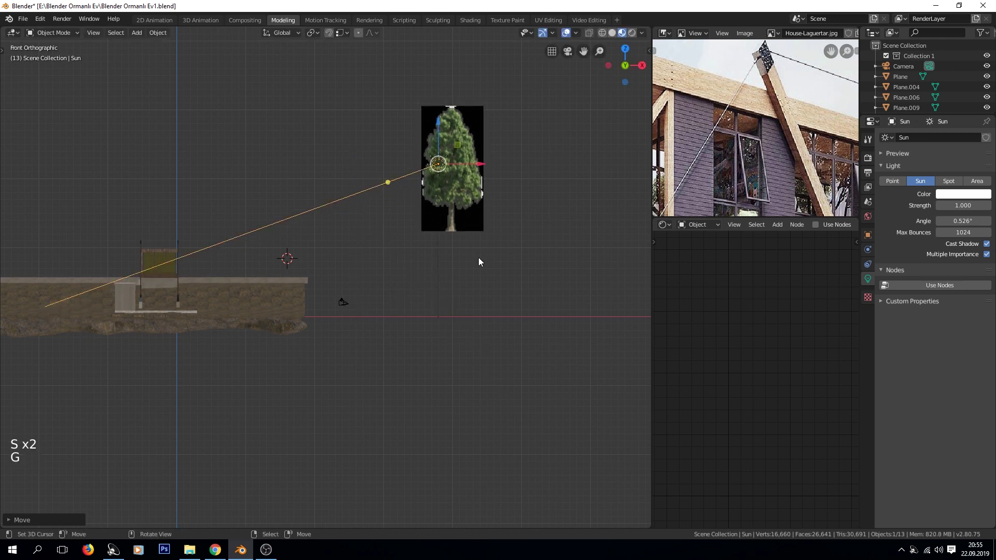
Step: Re-angle and reposition the sun from top view, ending in the camera view
key(KP_7)
key(r)
key(g)
key(r)
key(g)
middle_click(454, 381)
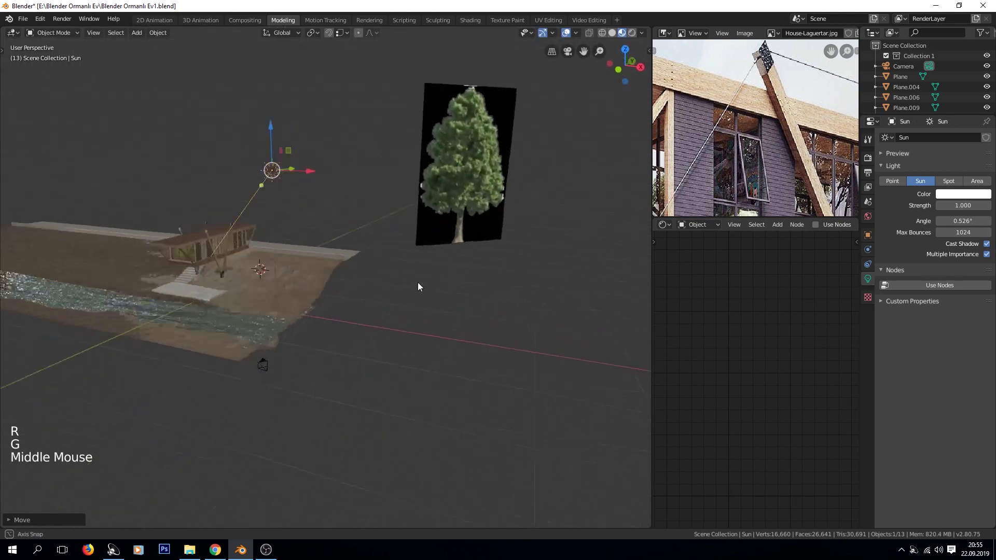
scroll(down, 3)
key(KP_0)
Step: Set Cycles to CPU, Film Exposure 1.00, Fixed 7 threads, and preview the camera rendered
click(869, 150)
click(870, 163)
click(950, 166)
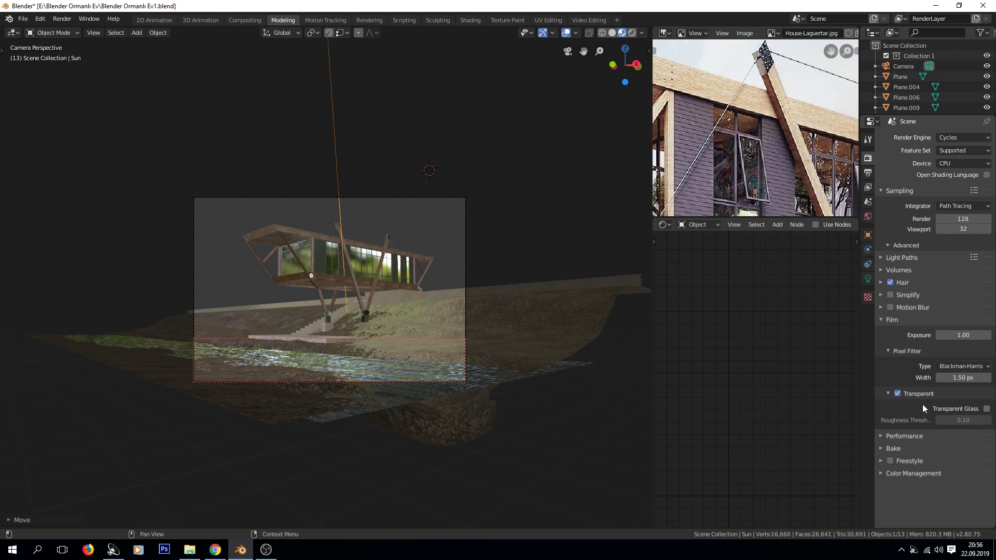
click(904, 440)
scroll(down, 3)
click(953, 446)
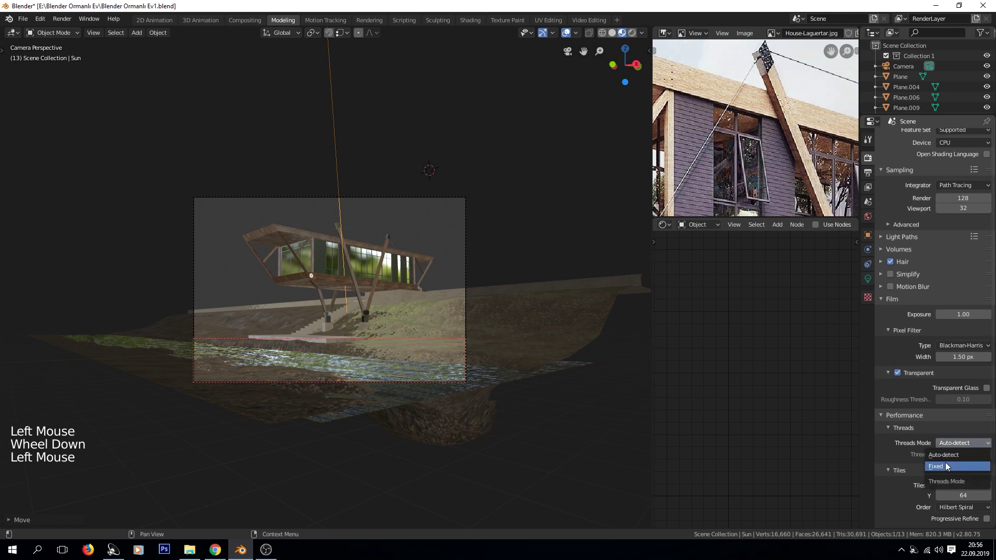
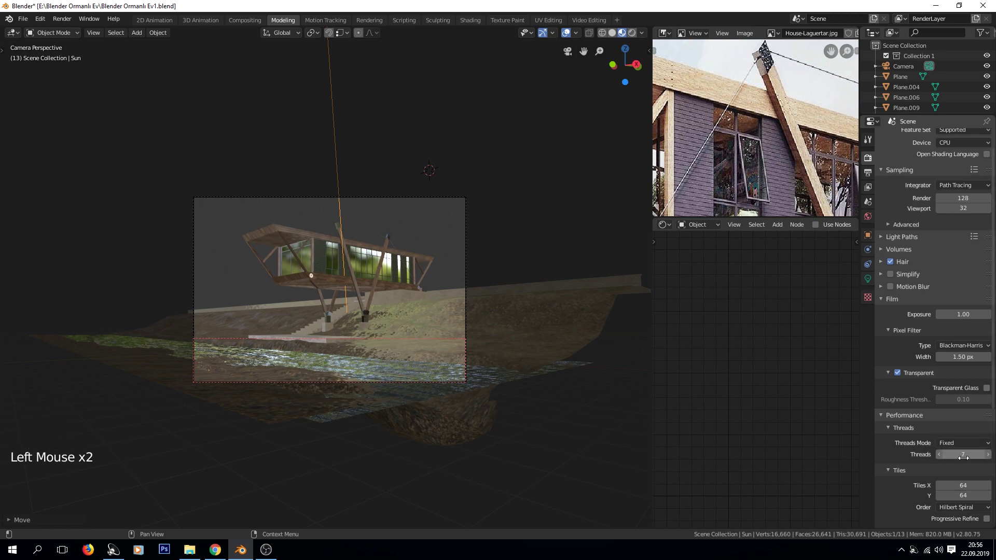
key(z)
key(a)
key(a)
key(ctrl+b)
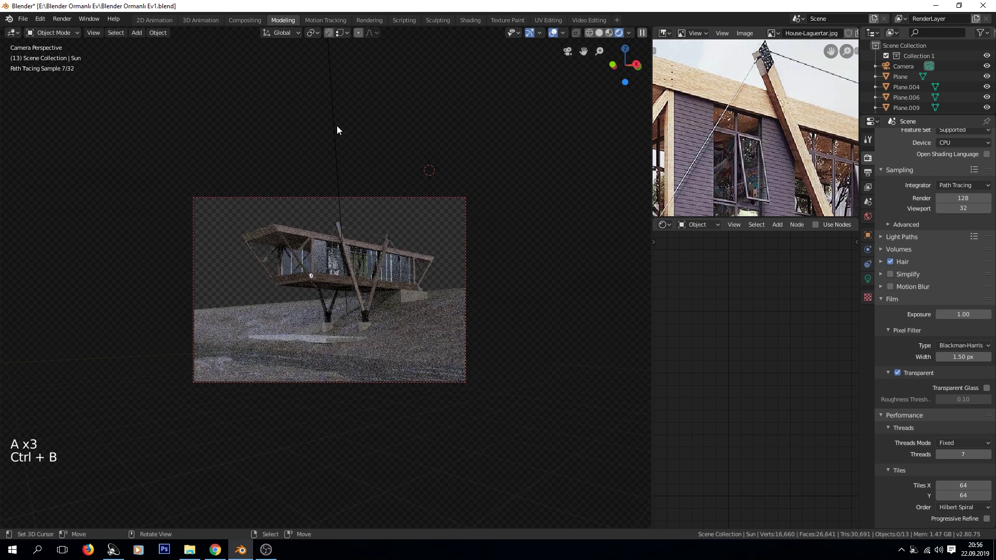
Step: Enable Use Nodes on the Sun light so an Emission shader feeds its output
right_click(341, 130)
click(874, 285)
scroll(down, 3)
click(936, 287)
scroll(down, 3)
middle_click(790, 340)
scroll(up, 3)
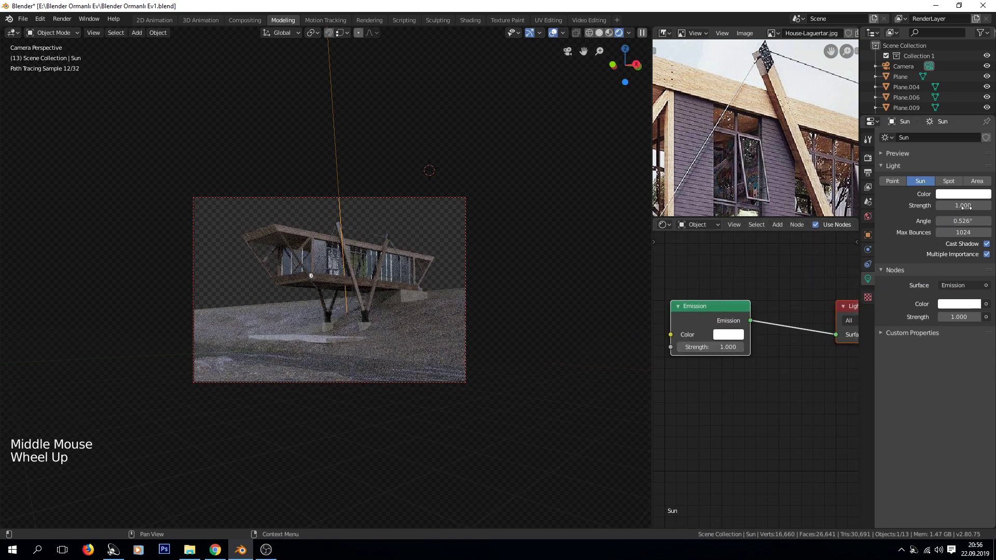
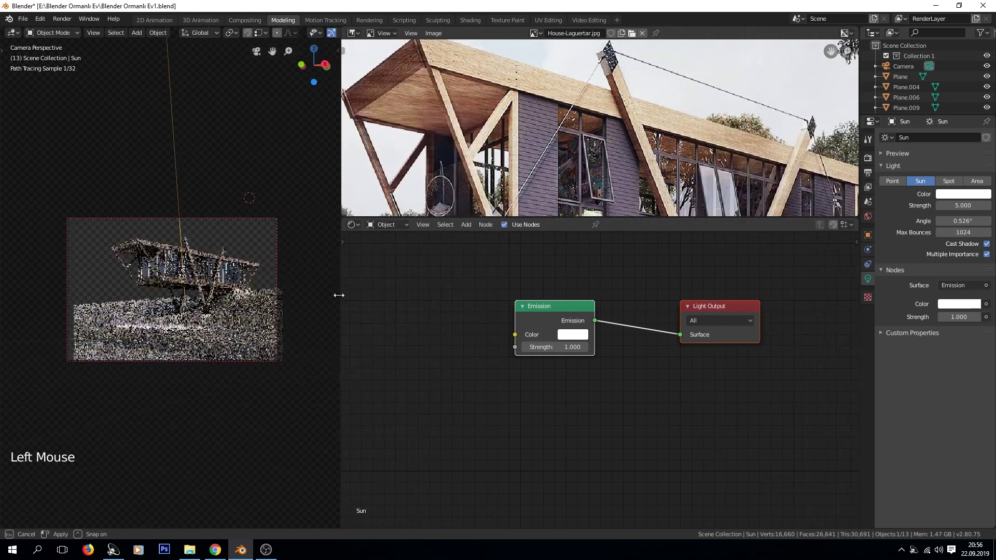
Step: Scroll up over the editor area to adjust the working view
scroll(up, 3)
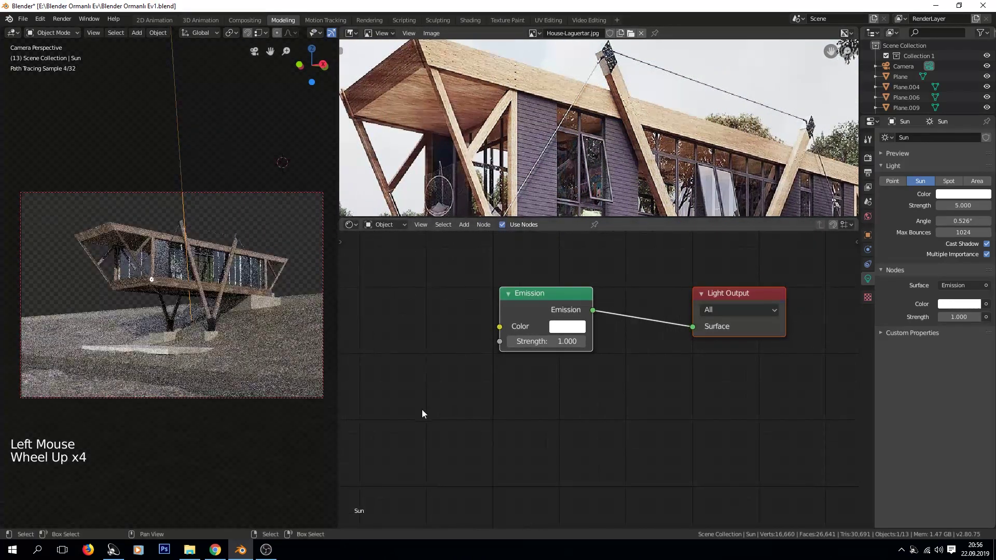
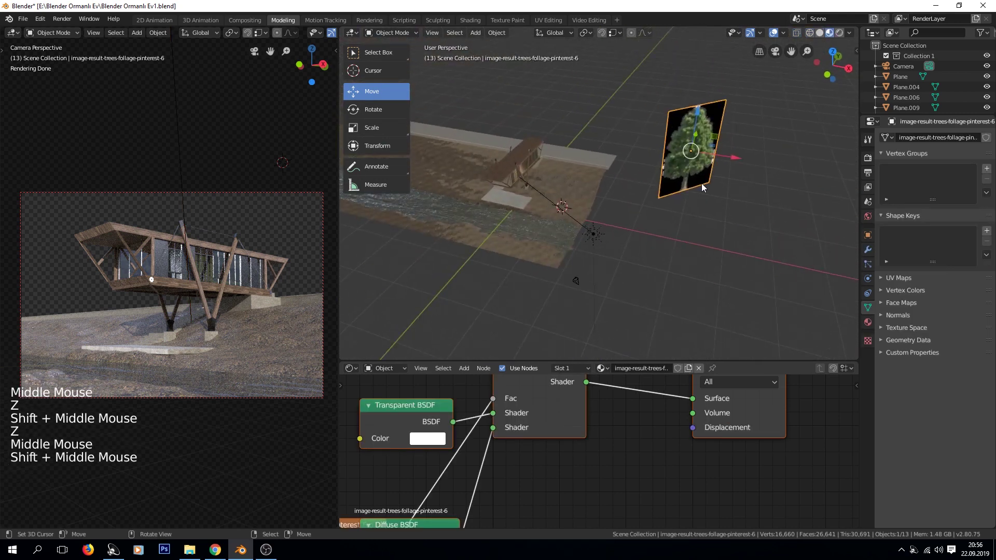
Step: Move the tree image plane into place beside the house with G, checking from several angles
middle_click(692, 181)
key(g)
key(g)
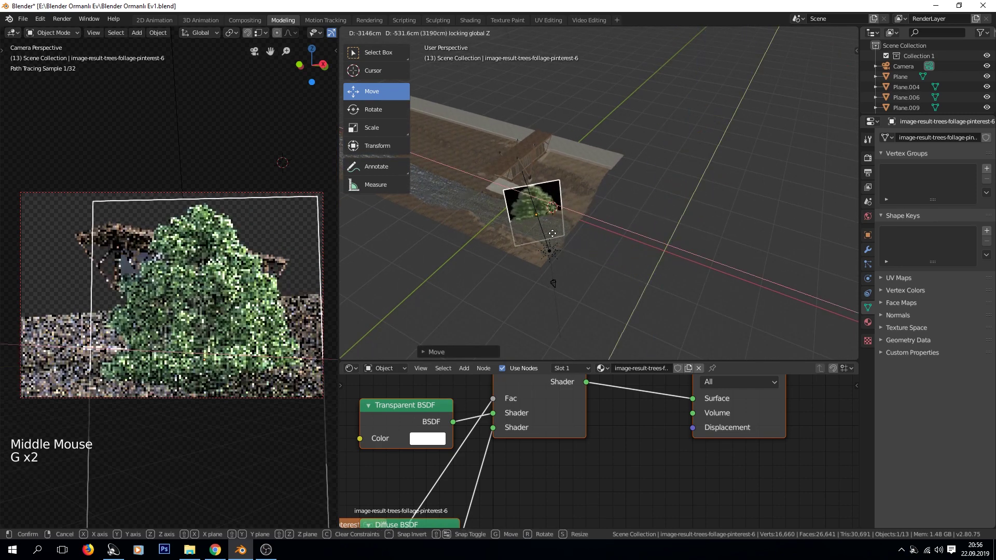
middle_click(540, 258)
middle_click(650, 241)
key(g)
Step: Select the sun light and move it to a new position around the house
right_click(679, 196)
key(g)
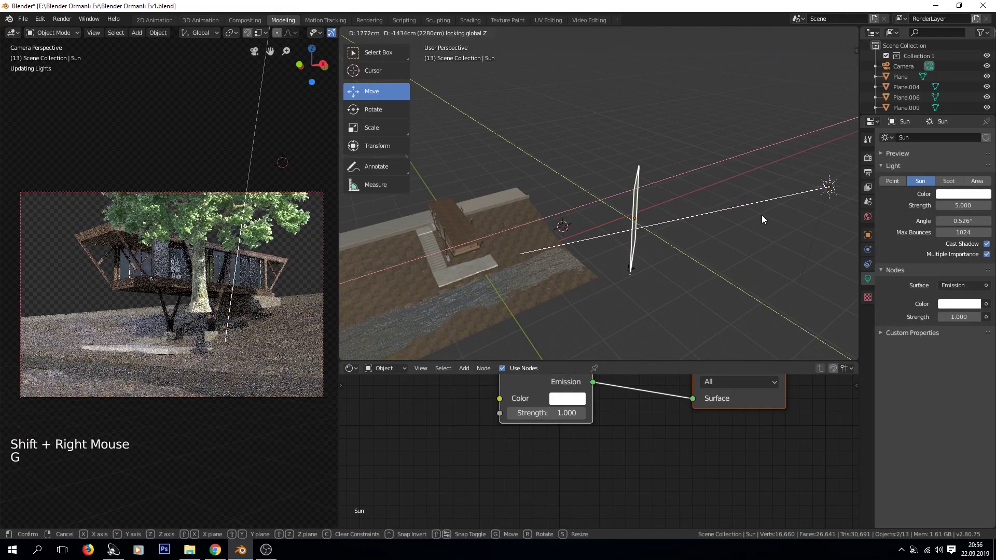
key(g)
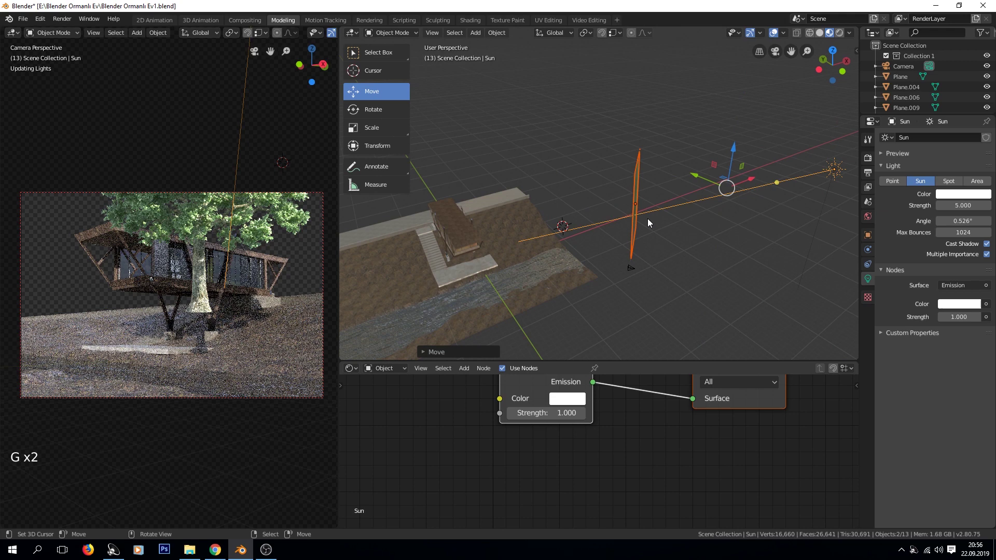
key(a)
key(a)
middle_click(627, 246)
right_click(560, 198)
Step: Reposition the tree plane again, nudging it while orbiting around the scene
key(g)
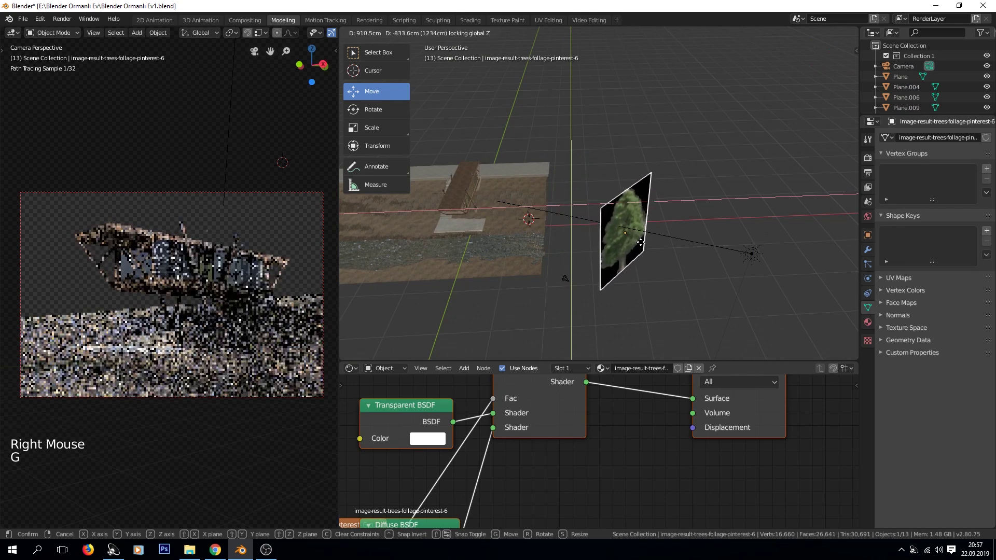
middle_click(633, 253)
key(g)
key(g)
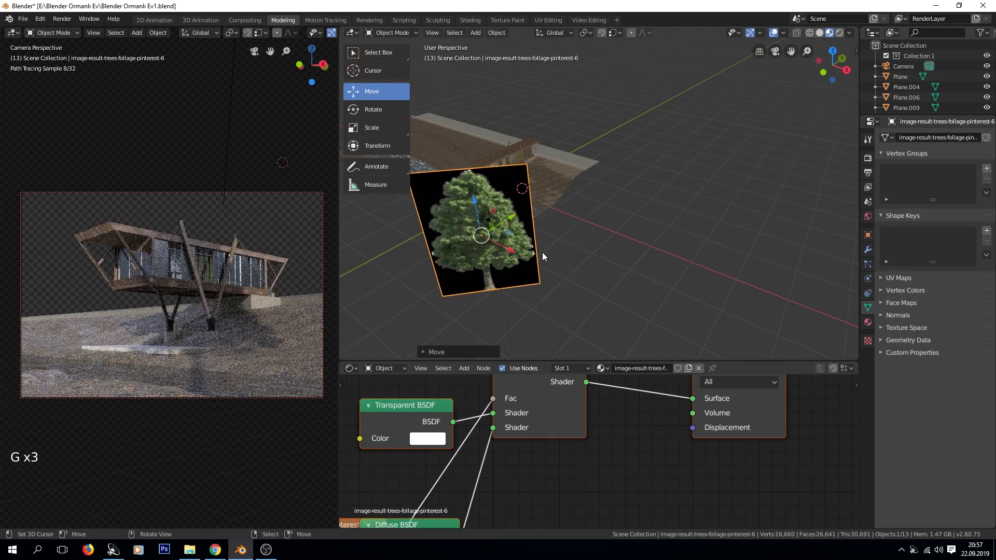
middle_click(545, 260)
middle_click(581, 249)
scroll(down, 3)
middle_click(610, 232)
key(g)
key(g)
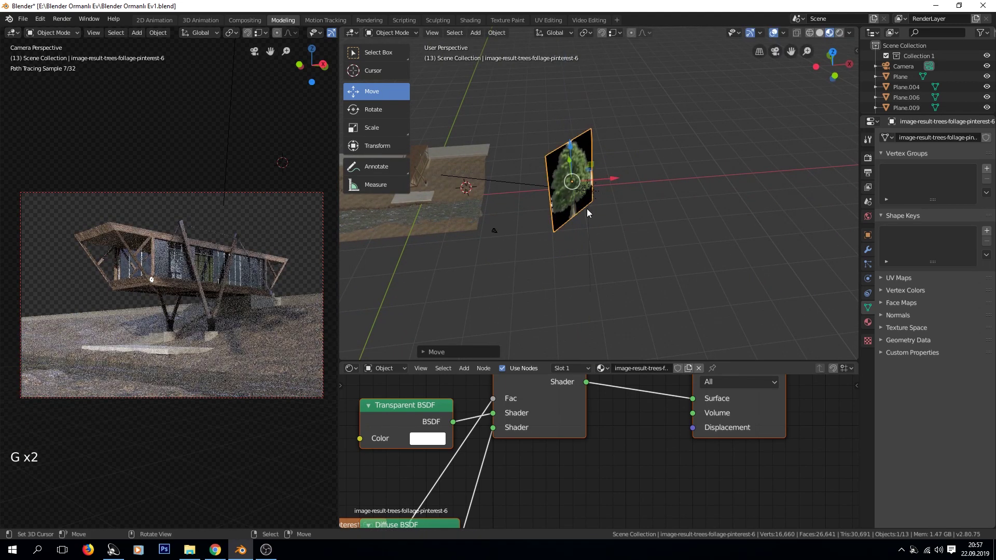
Step: From top view (Numpad 7), adjust the tree plane's placement relative to the house
key(KP_7)
key(z)
middle_click(540, 246)
scroll(up, 3)
key(g)
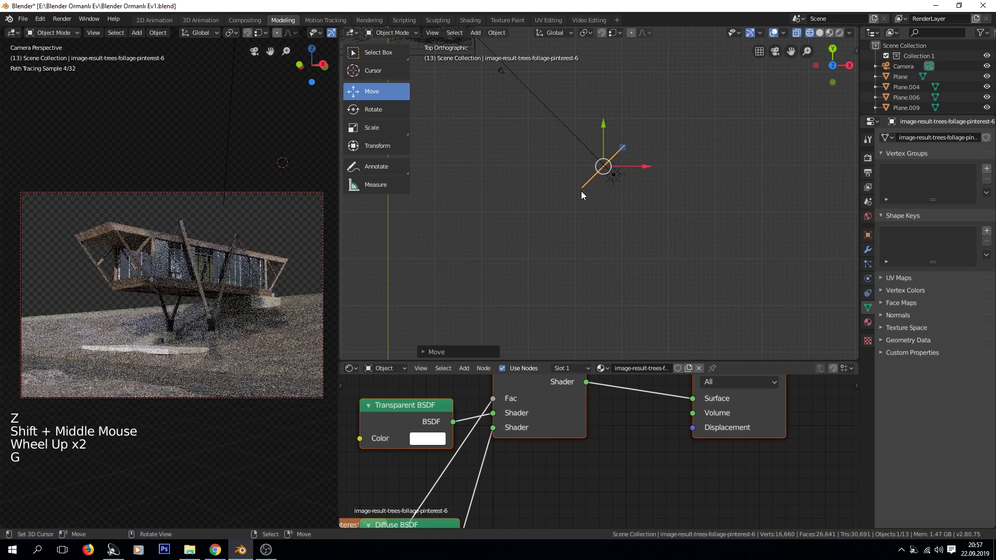
middle_click(588, 154)
middle_click(604, 85)
key(z)
middle_click(633, 178)
key(z)
Step: Give the plane a final nudge and pan the Shader Editor to its Image Texture node
scroll(up, 3)
key(g)
key(g)
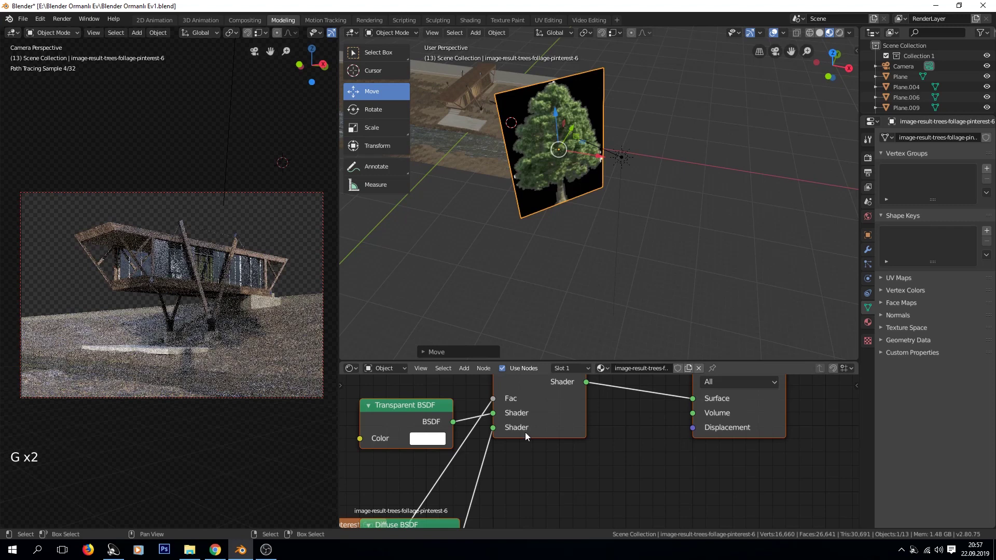
scroll(down, 3)
middle_click(490, 449)
Step: Select around the tree plane's image texture and Diffuse nodes in the Shader Editor
click(539, 439)
click(535, 430)
click(548, 426)
click(566, 424)
click(551, 420)
key(a)
key(a)
double_click(511, 433)
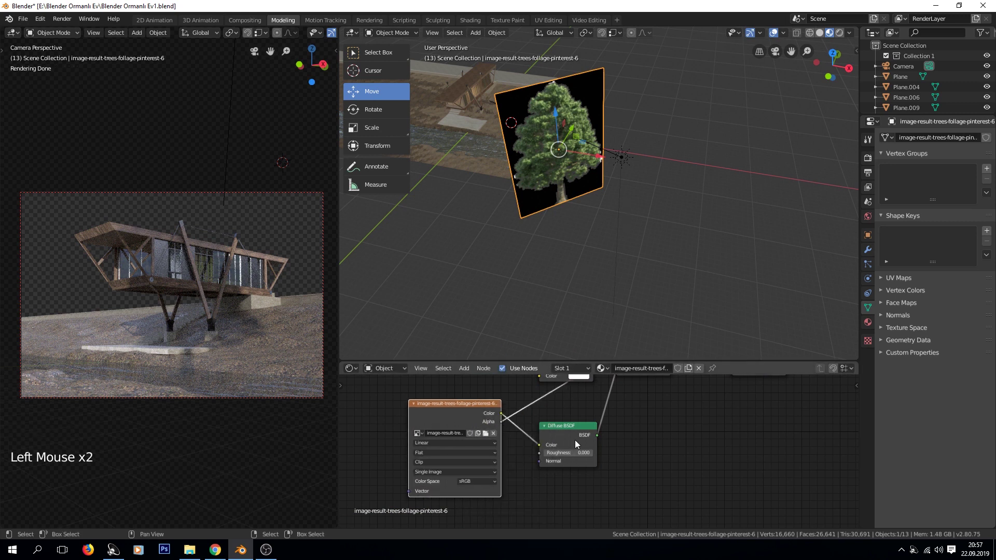
Step: Pan and zoom the Shader Editor across the tree material's node chain
middle_click(581, 416)
double_click(583, 446)
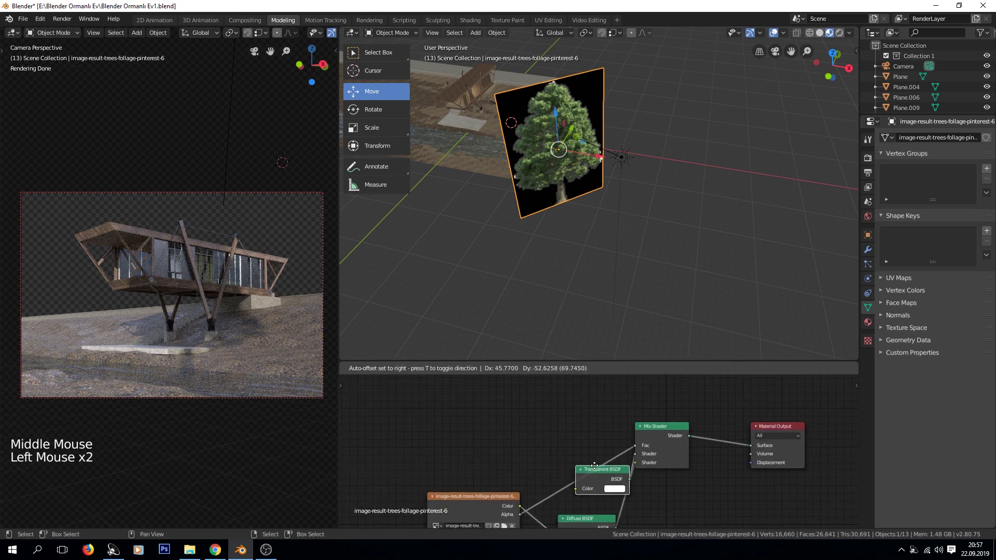
middle_click(551, 444)
scroll(up, 3)
middle_click(548, 451)
scroll(up, 3)
middle_click(496, 508)
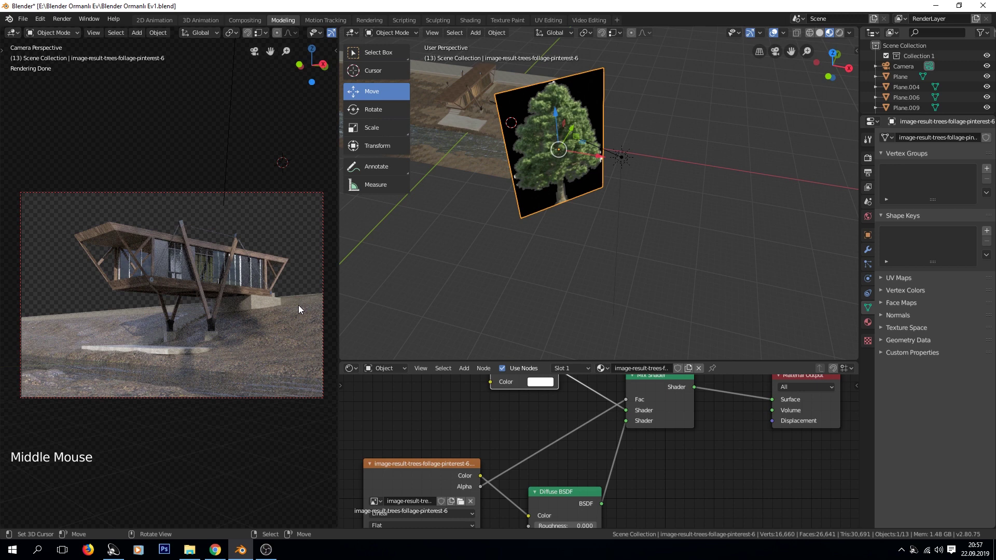
scroll(down, 3)
Step: Delete the tree image plane, select the Sun and switch its type to Area
key(x)
right_click(628, 182)
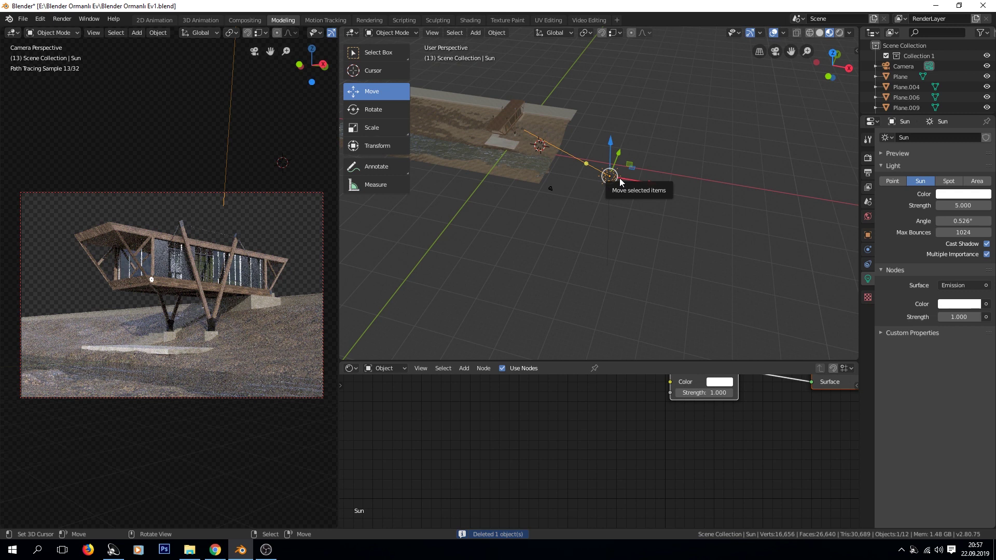
click(974, 183)
Step: Bring the light's shader nodes into view and open the Shift+A add-node list
middle_click(686, 402)
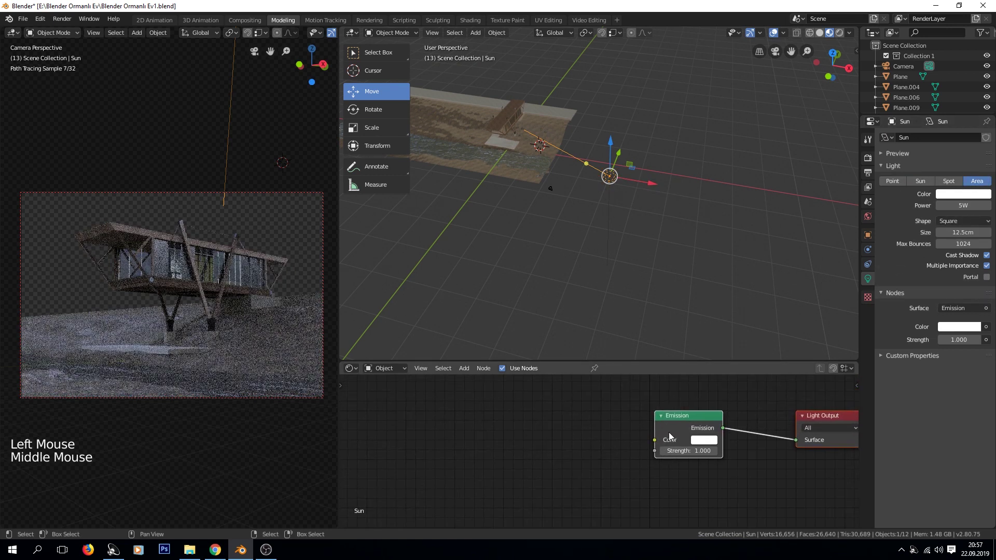
click(675, 433)
key(shift+a)
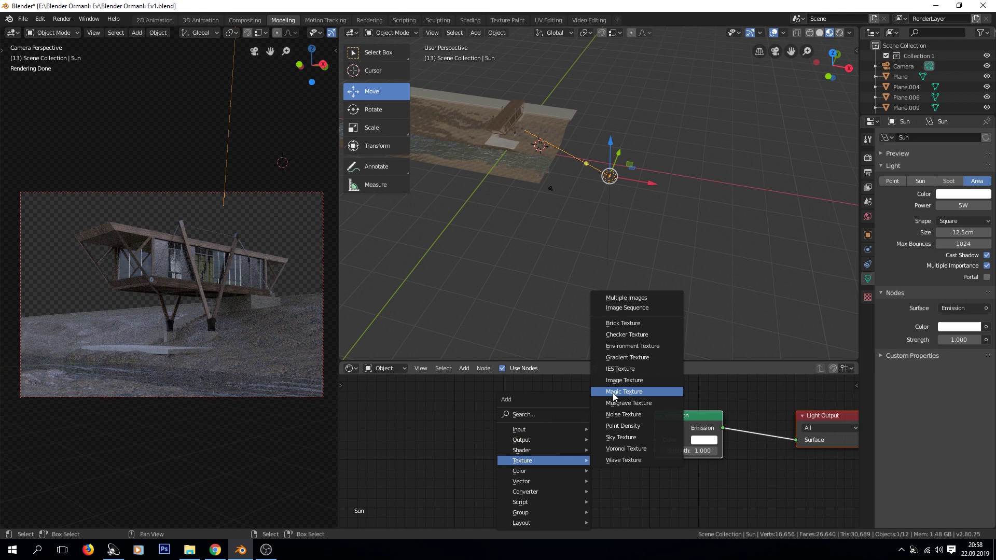
Step: Add an Image Texture node with the tree image feeding the light's Emission colour
click(539, 459)
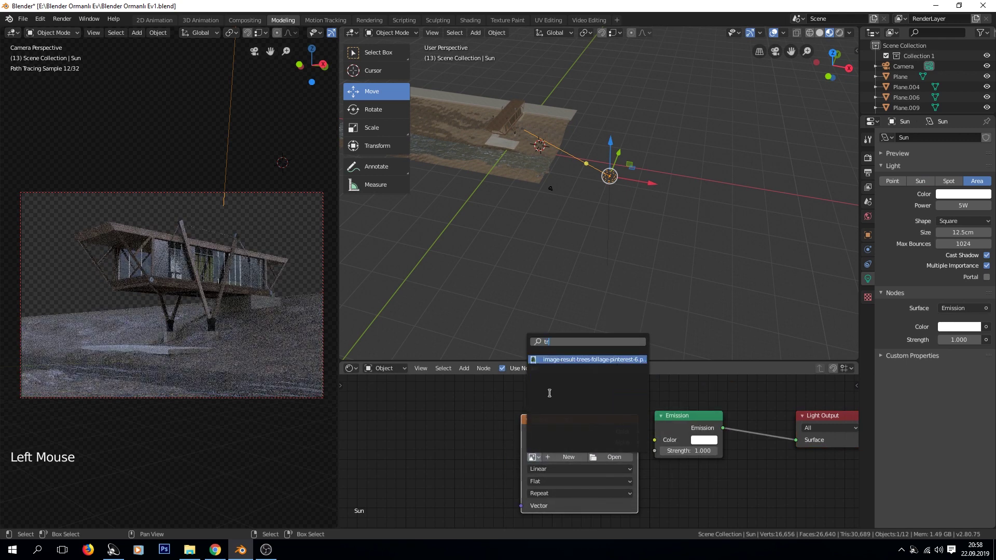
click(639, 431)
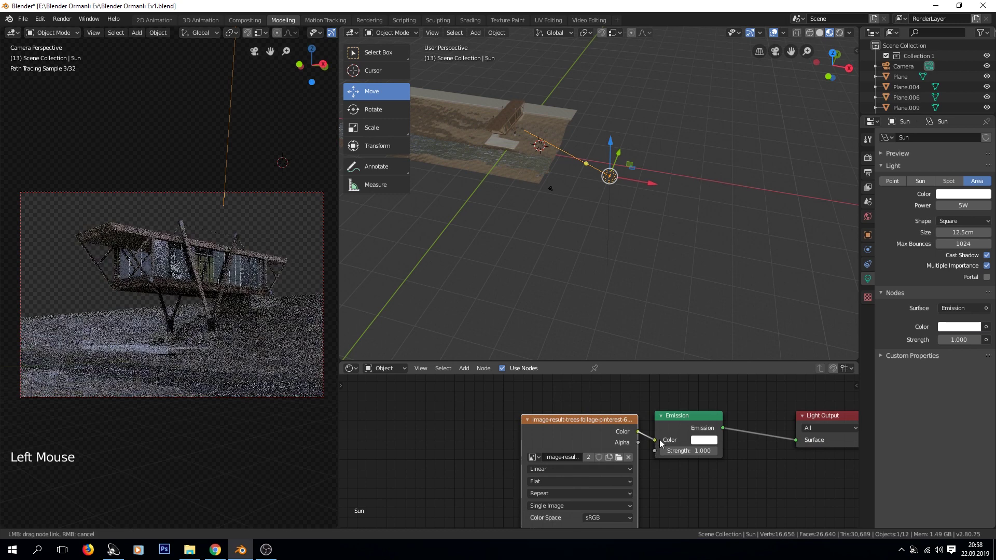
middle_click(500, 436)
scroll(down, 3)
Step: Add a Mapping node connected to the image texture's Vector input
key(shift+a)
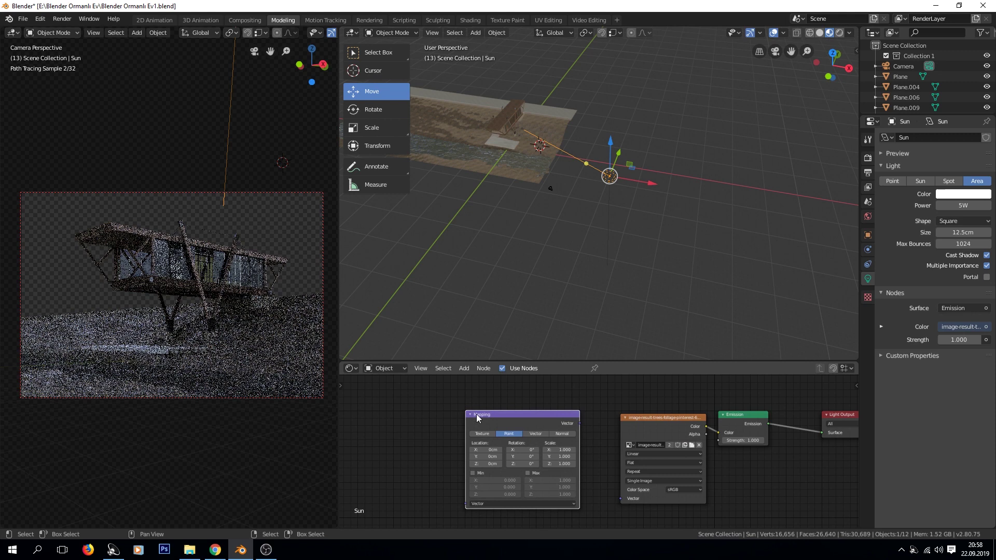
click(582, 427)
scroll(up, 3)
middle_click(720, 438)
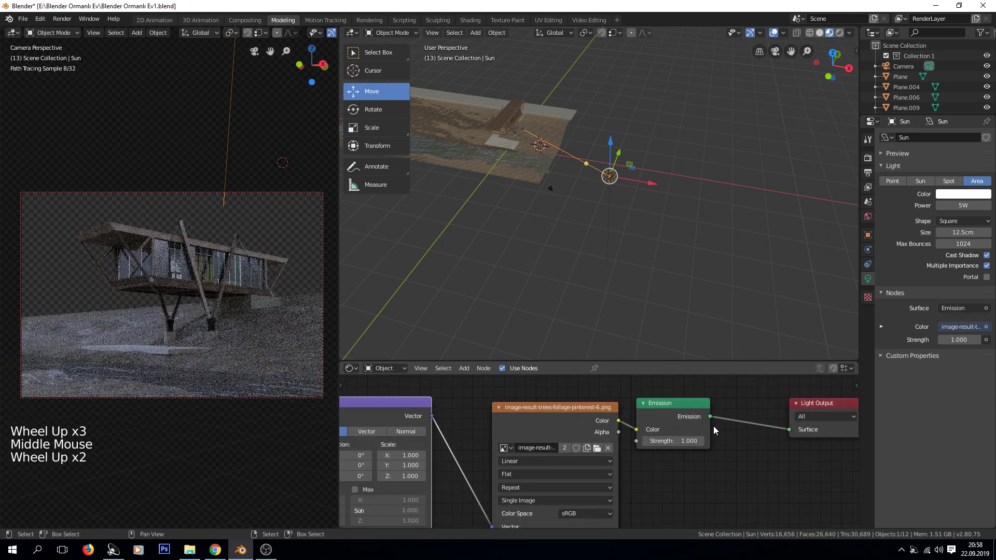
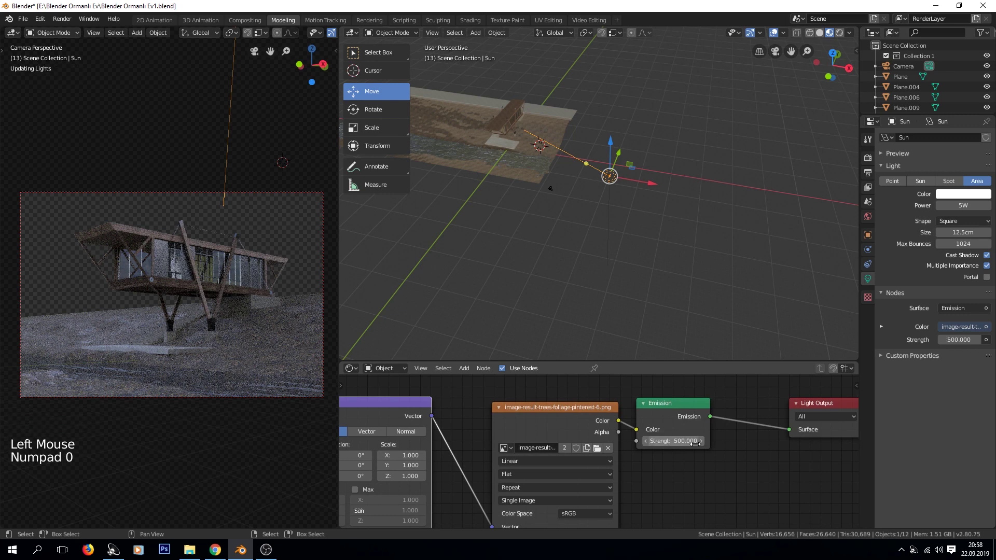
Step: Move the area light in the scene view with G
scroll(down, 3)
middle_click(589, 300)
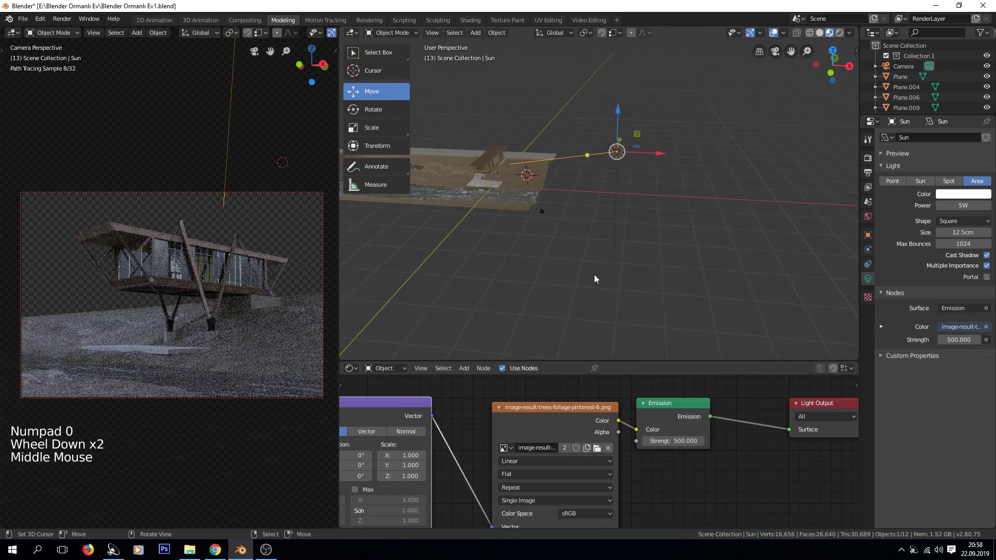
key(g)
scroll(down, 3)
middle_click(528, 464)
Step: Add a Texture Coordinate node feeding the Mapping node, then reposition the light again
key(shift+a)
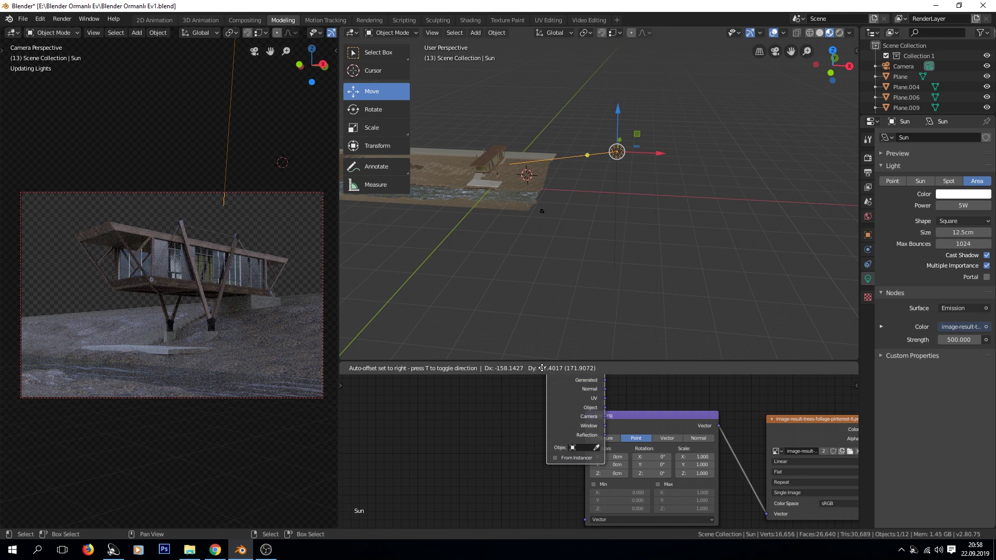
middle_click(535, 435)
scroll(up, 3)
click(513, 394)
scroll(down, 3)
middle_click(588, 271)
key(g)
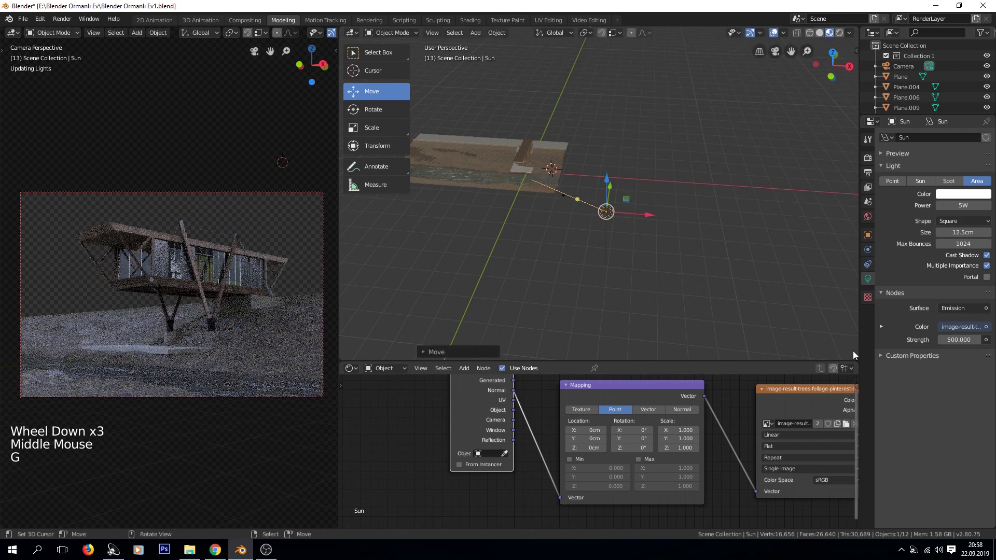
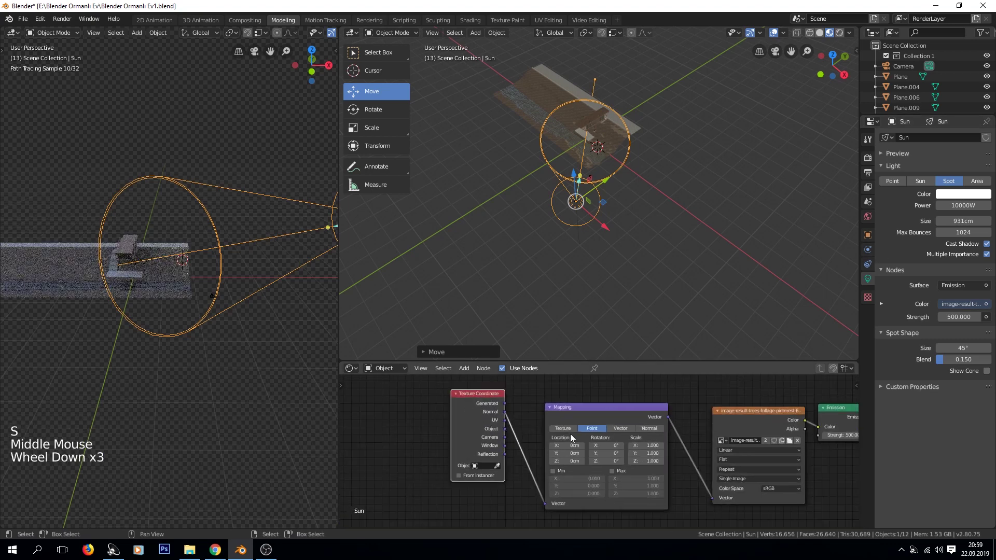
Step: Link Texture Coordinate Object output to Mapping Vector and image Color back to Emission
scroll(down, 3)
click(509, 409)
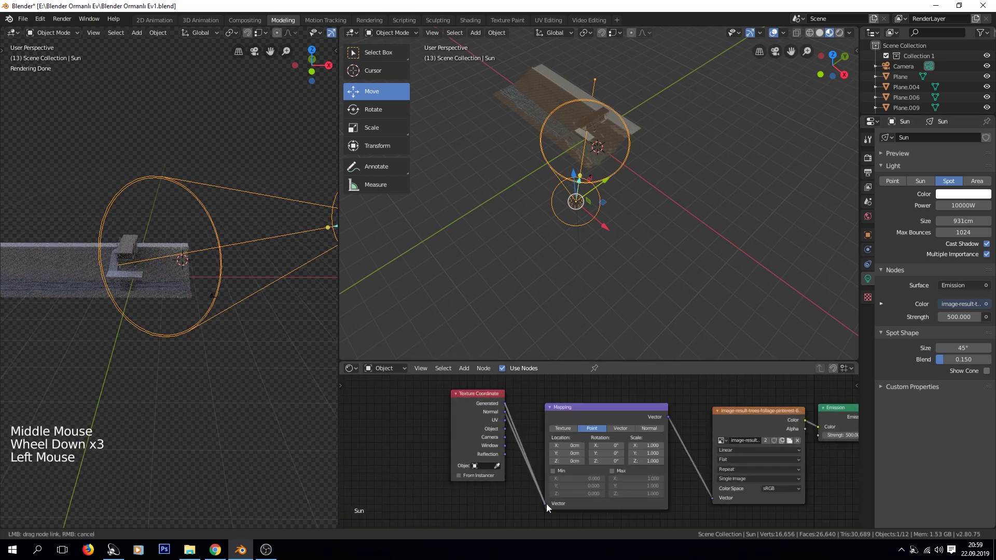
scroll(up, 3)
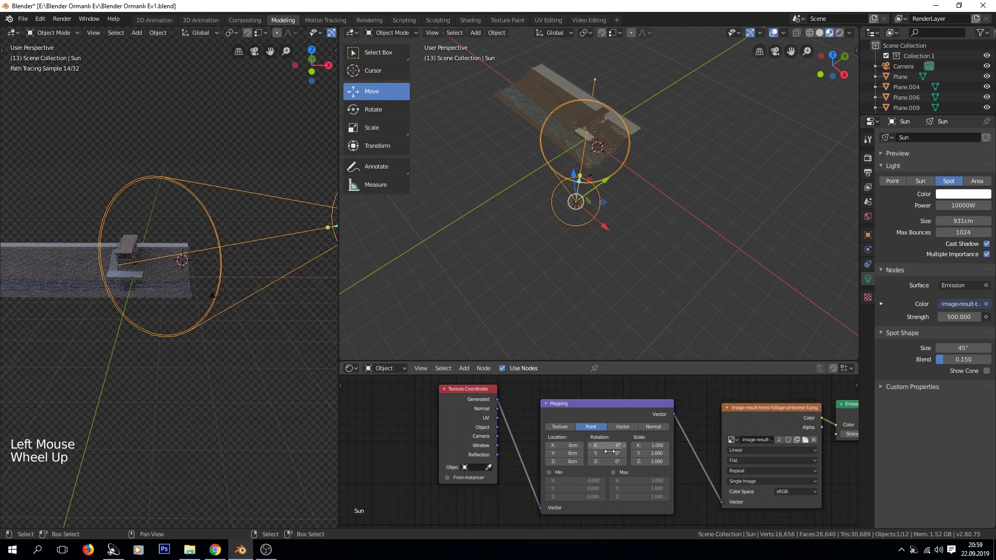
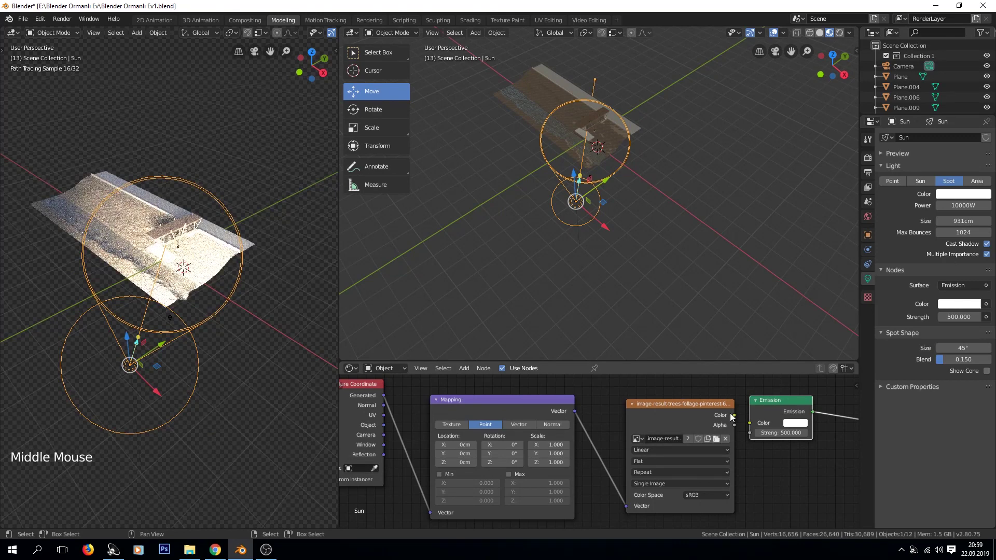
click(736, 416)
middle_click(488, 432)
scroll(up, 3)
click(440, 422)
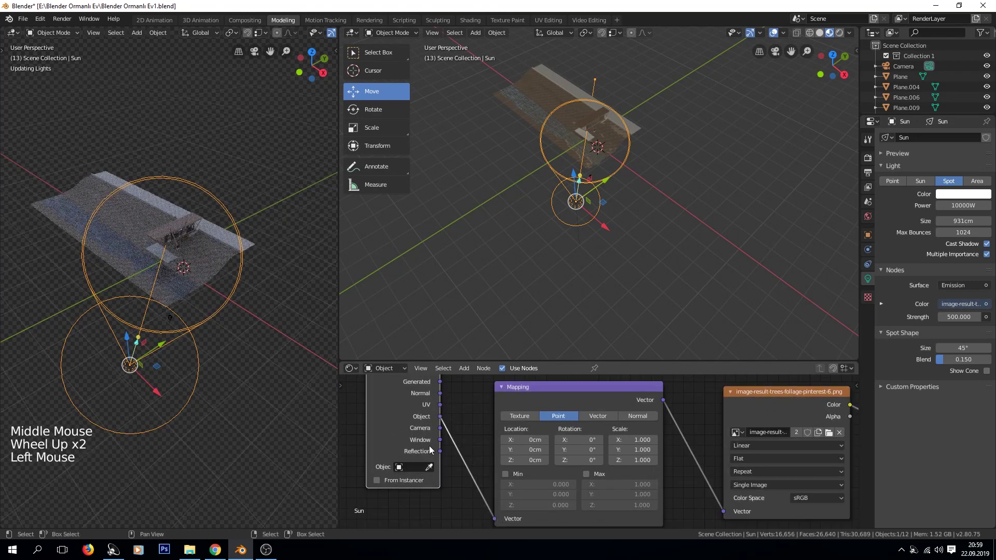
Step: Look through the scene camera (Numpad 0) to check the projected tree image on the terrain
middle_click(242, 301)
scroll(up, 3)
scroll(up, 3)
middle_click(247, 315)
key(KP_0)
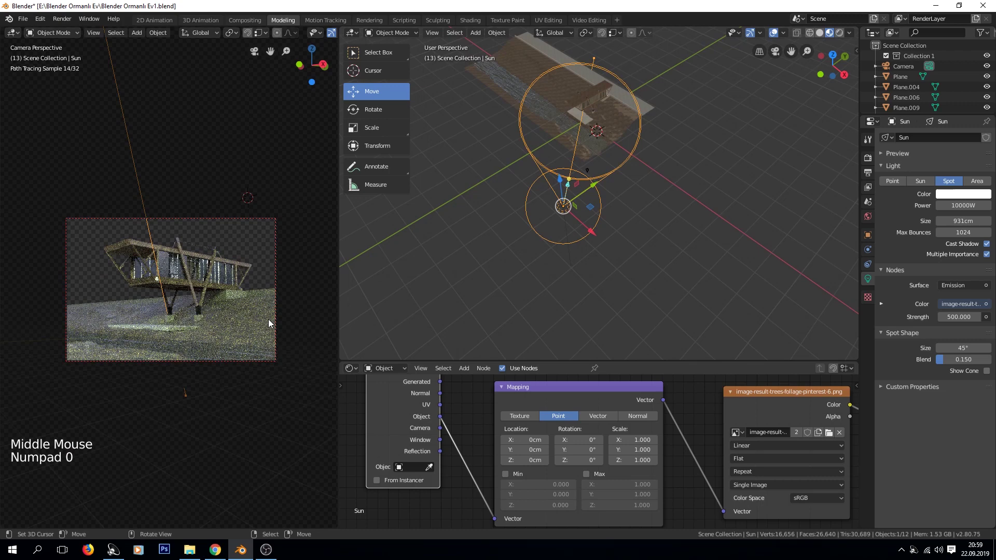
scroll(down, 3)
middle_click(683, 436)
scroll(up, 3)
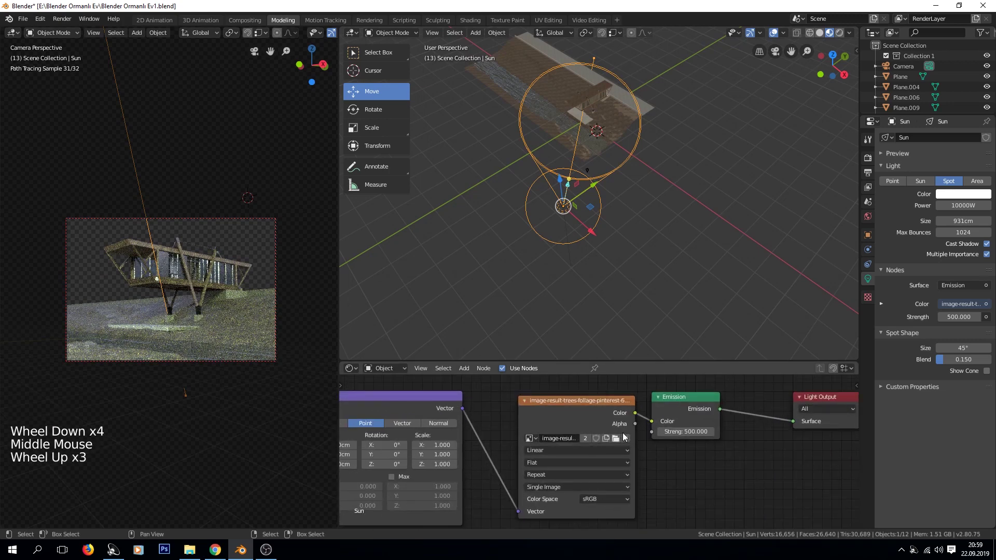
key(z)
scroll(up, 3)
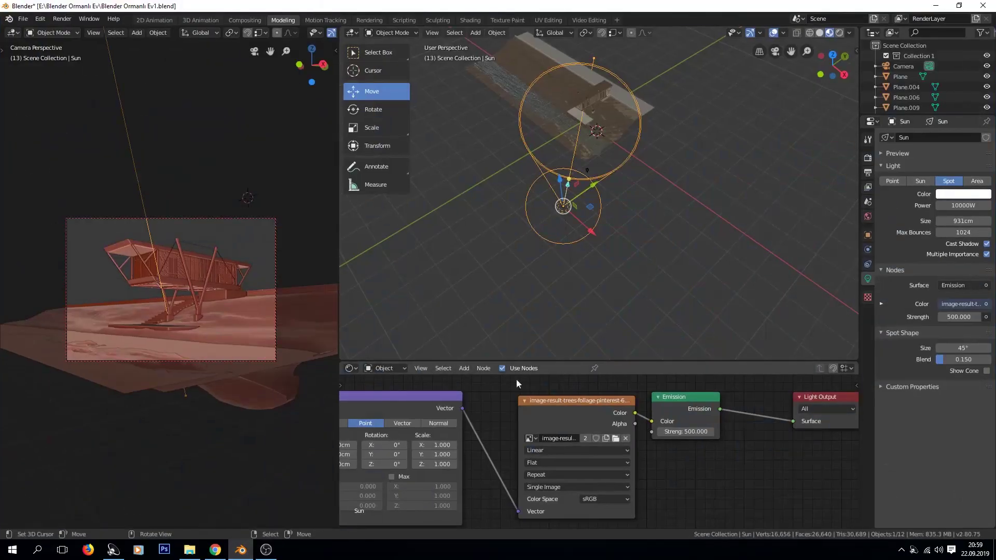
Step: Replace the Image Texture's tree image with sunshine-112497.jpg from the Desktop
click(617, 443)
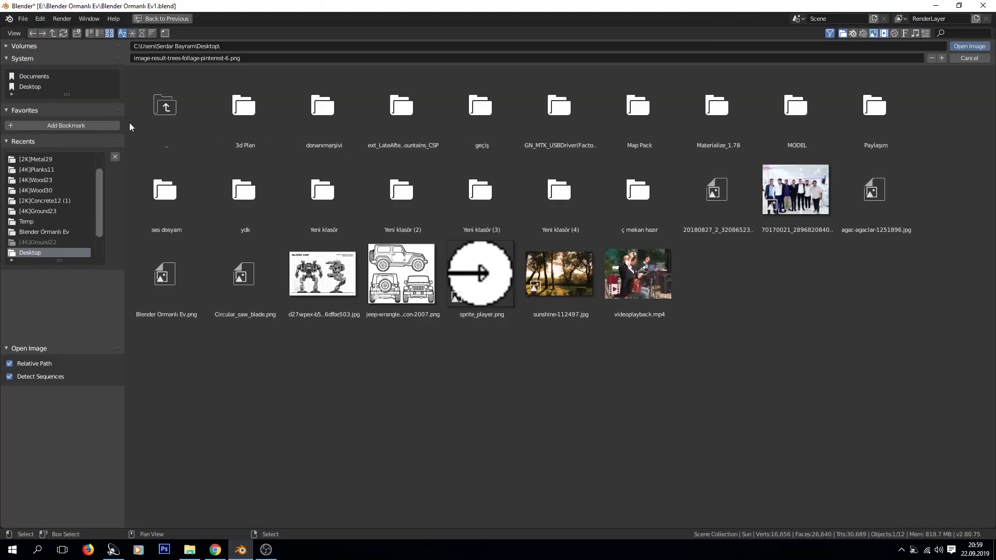
click(577, 291)
key(z)
key(a)
key(a)
Step: Inspect the sunlit-forest projection on the house from the camera view (Numpad 0)
middle_click(240, 322)
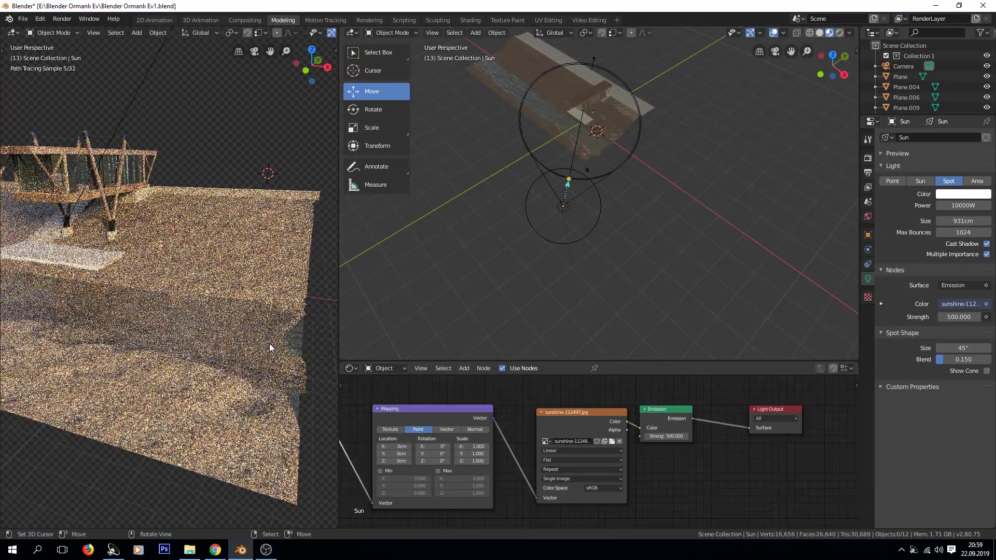
scroll(down, 3)
middle_click(204, 286)
scroll(down, 3)
key(z)
scroll(down, 3)
middle_click(171, 317)
middle_click(248, 352)
key(z)
key(KP_0)
key(KP_0)
scroll(down, 3)
scroll(down, 3)
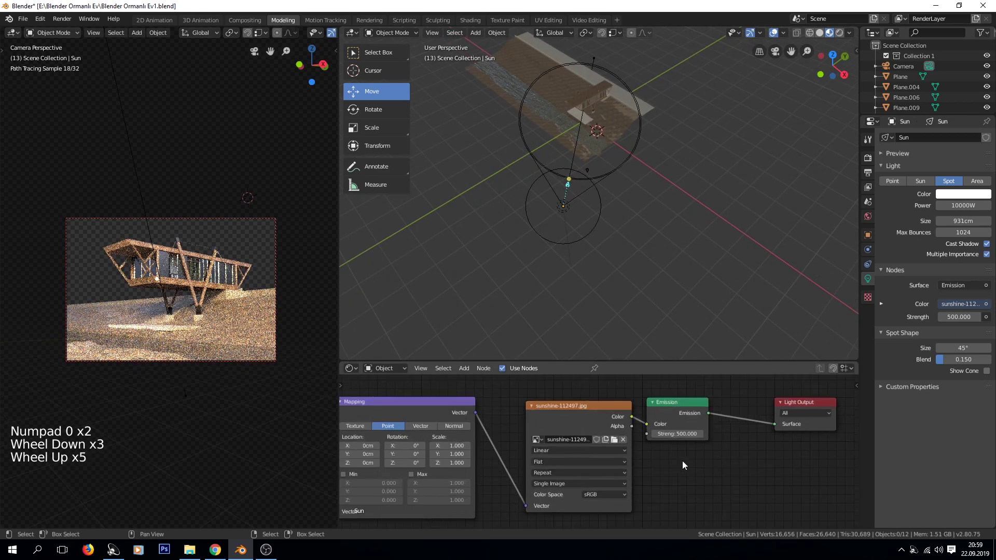
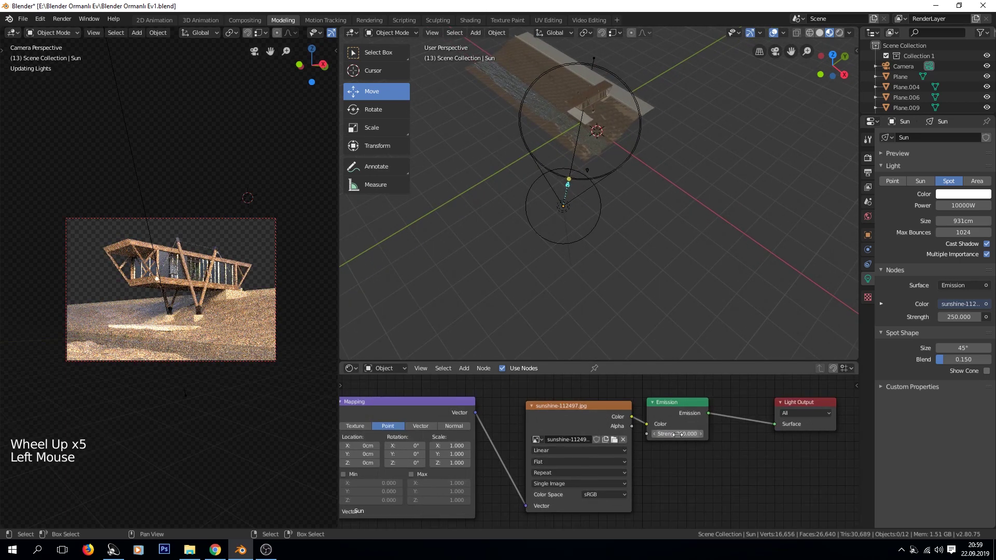
Step: Rotate the spot light (R) so its cone aims sideways at the ground strip by the house
middle_click(615, 235)
right_click(606, 217)
key(r)
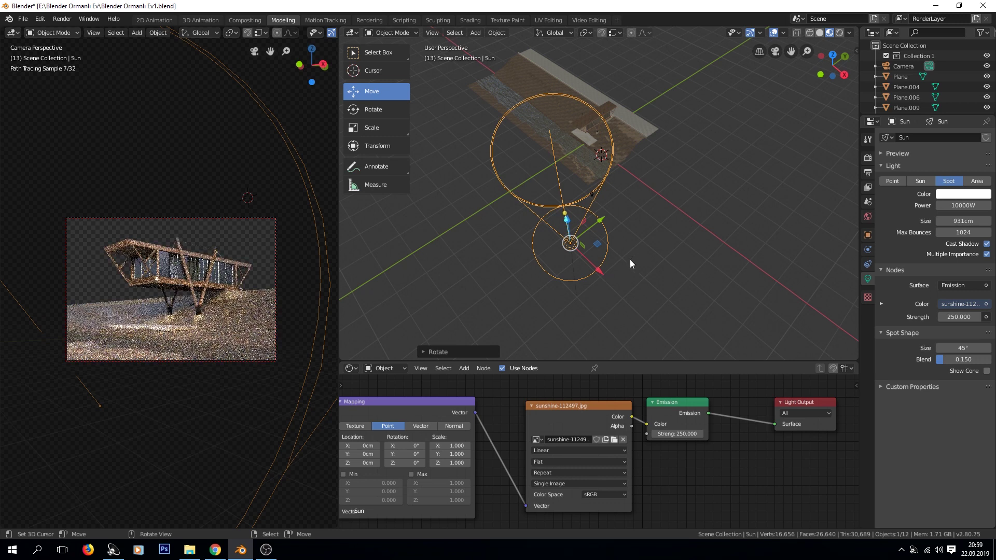
scroll(up, 3)
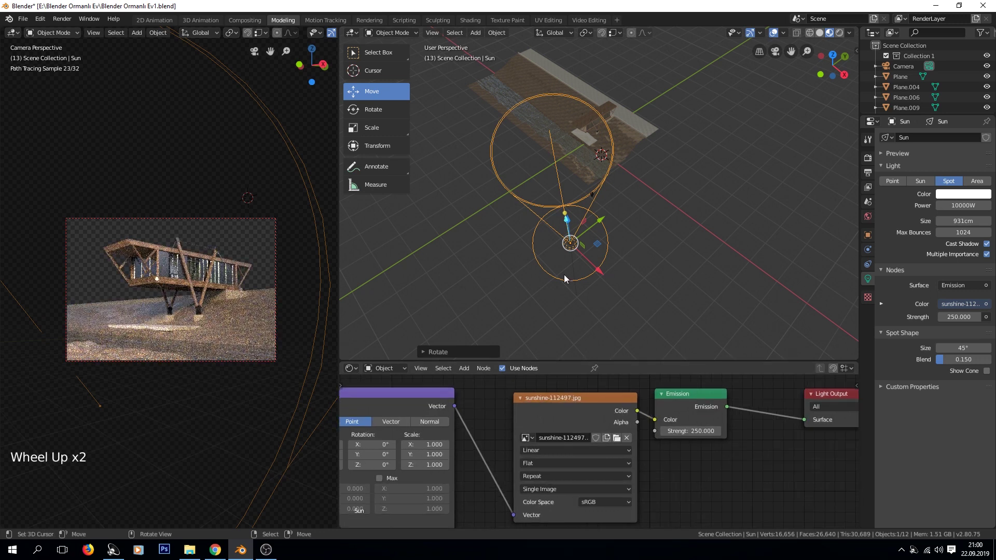
scroll(down, 3)
middle_click(509, 263)
scroll(down, 3)
middle_click(547, 443)
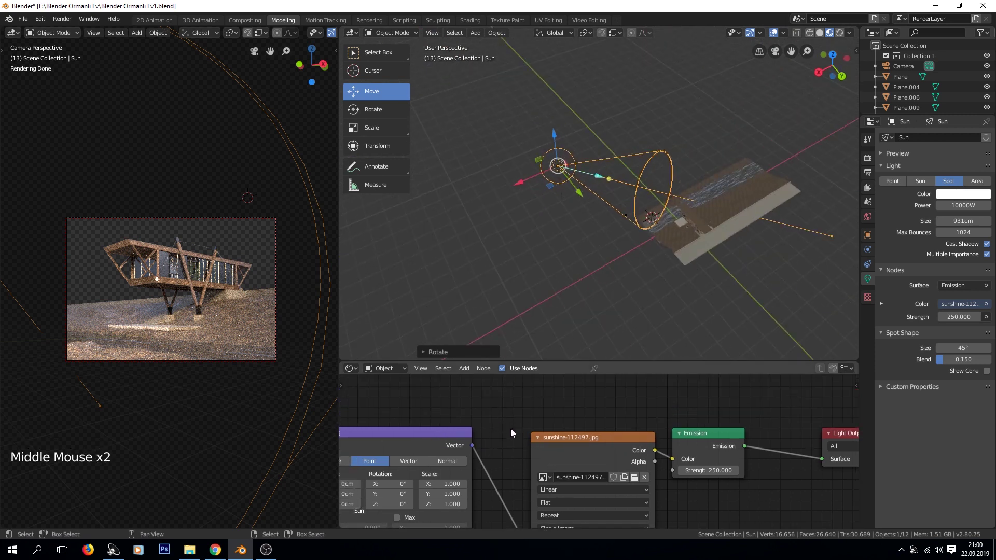
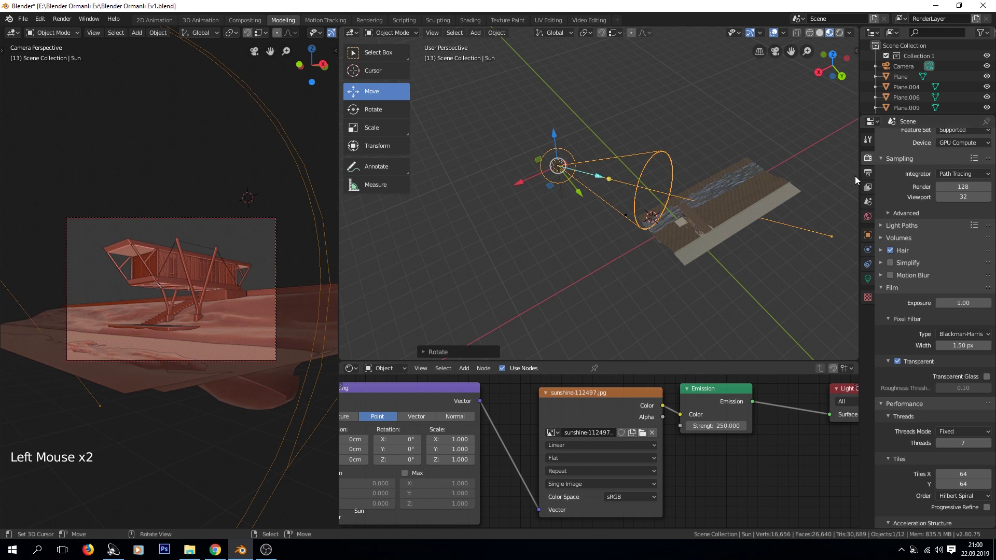
Step: Set the Cycles render device to GPU Compute and enable denoising
double_click(865, 177)
click(865, 191)
click(923, 511)
click(896, 509)
Step: Set denoising strength to 0.30 and start a render with F12
scroll(down, 3)
click(974, 472)
scroll(down, 3)
key(F12)
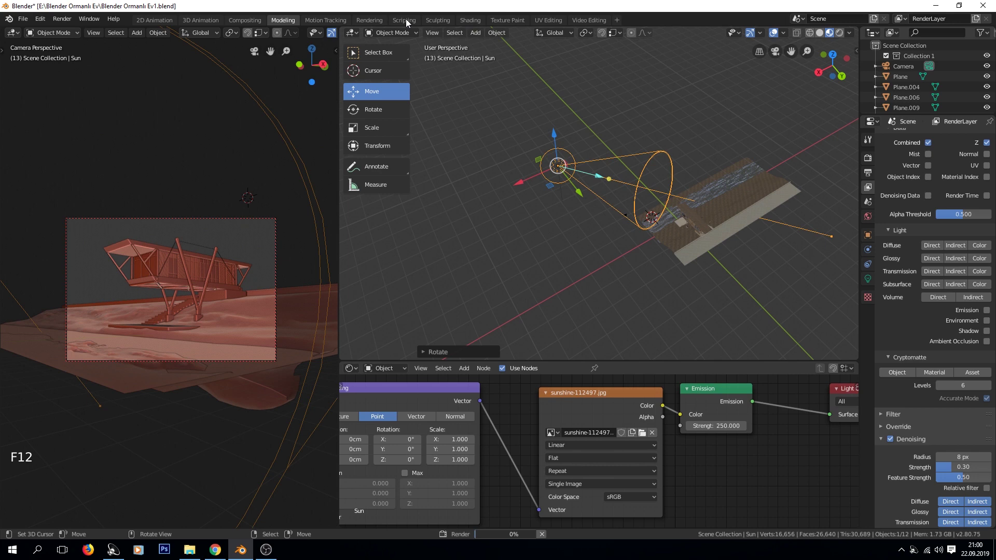
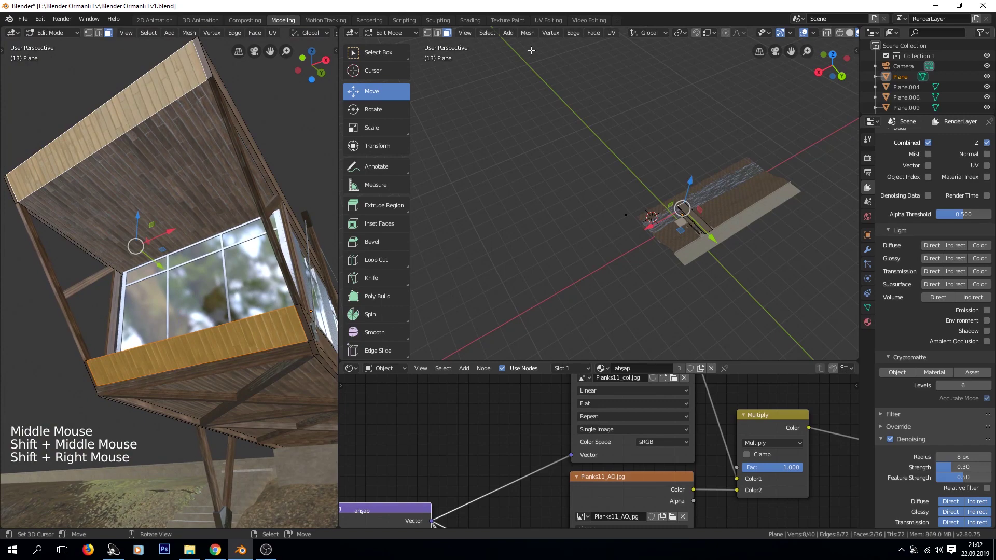
Step: Show the UV Editor in the top area, select all plank-plane UVs and move them over the plank texture
click(352, 38)
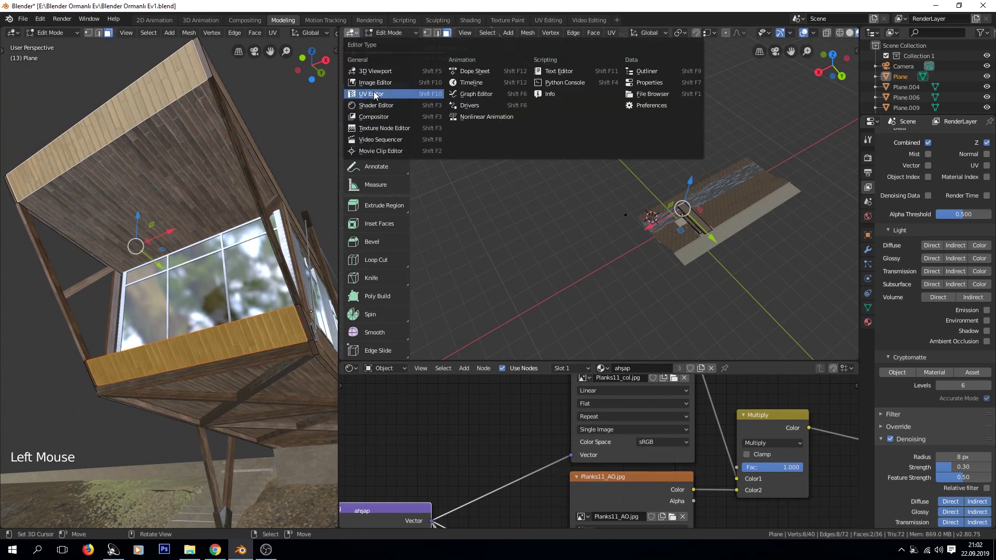
scroll(down, 3)
scroll(down, 3)
key(a)
key(g)
key(a)
key(a)
key(b)
key(g)
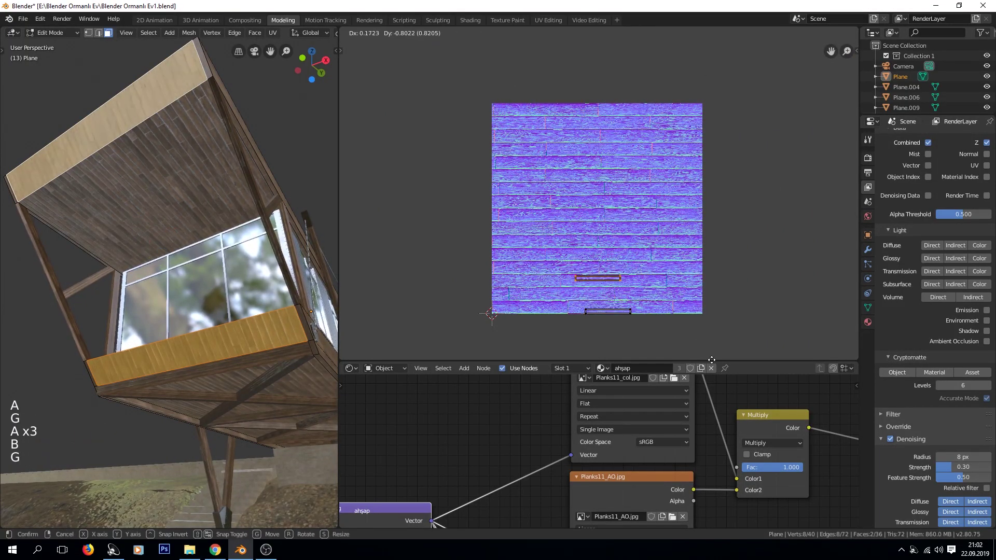
Step: Rotate the plank plane's UVs by 90 degrees so they run upright along the planks
key(a)
key(a)
key(b)
key(g)
key(r)
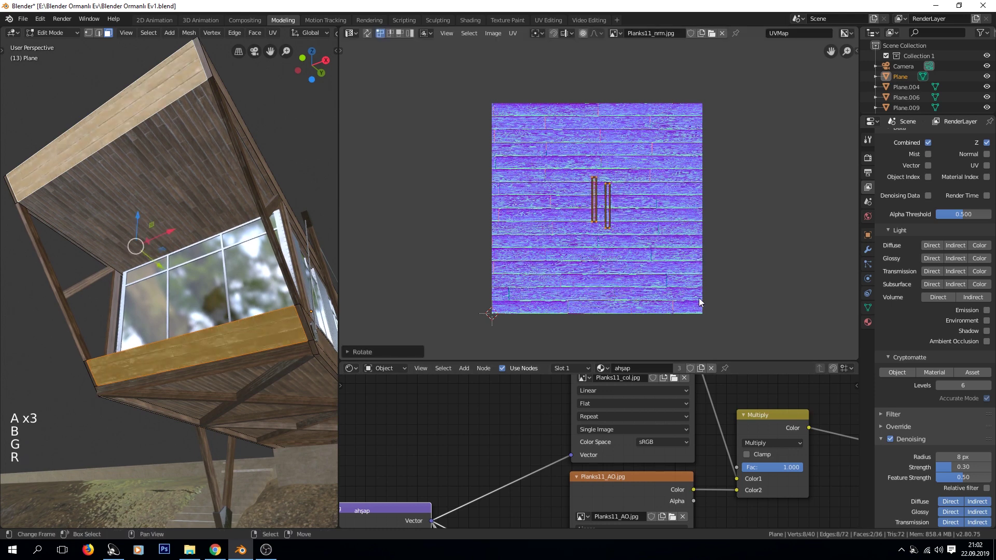
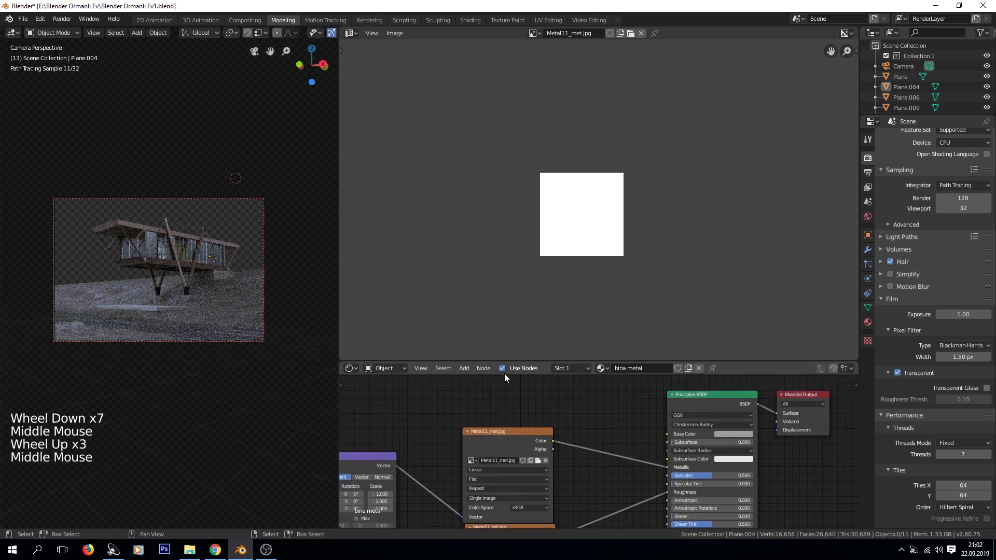
Step: In the world shader, route the HDRI colour through Multiply and Add math nodes into the Background strength
click(376, 373)
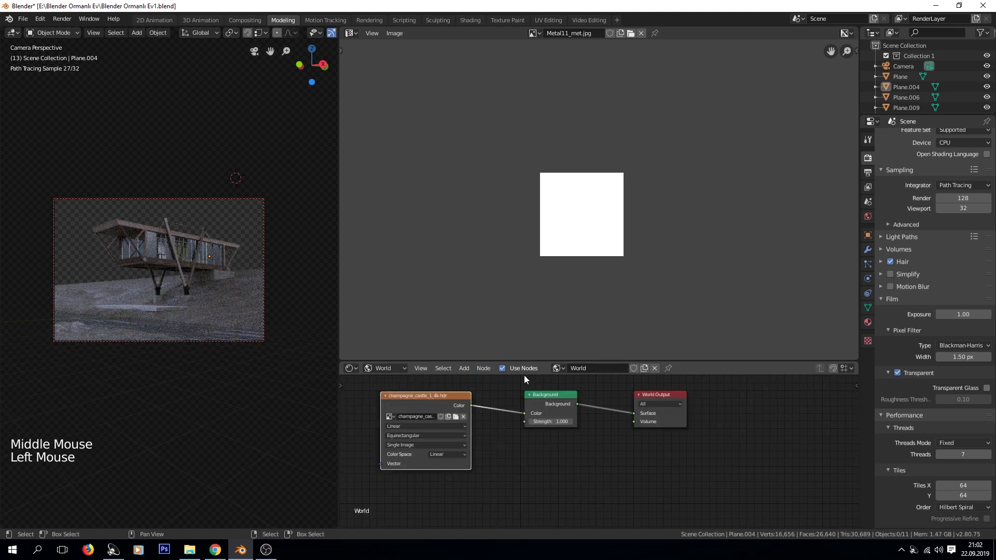
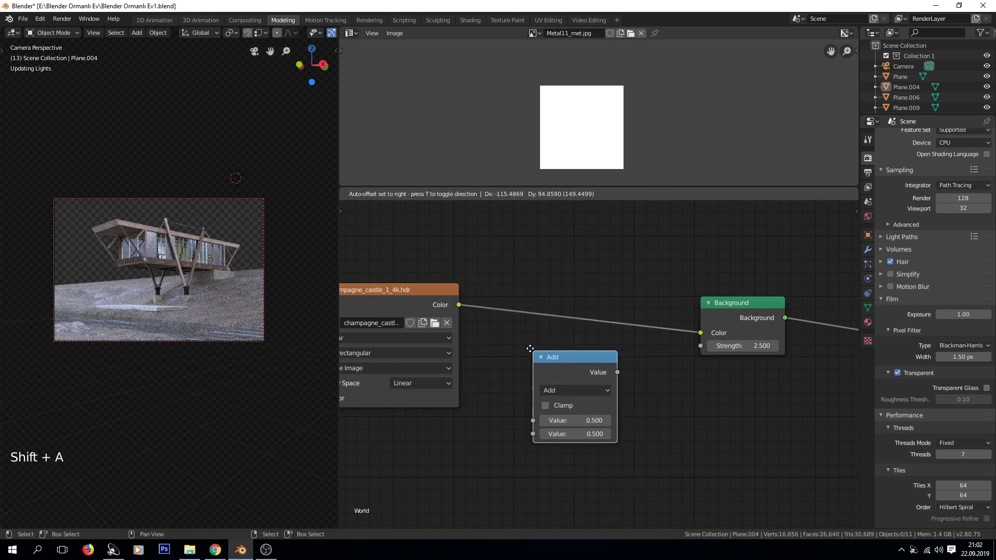
click(457, 304)
click(616, 371)
click(553, 360)
key(shift+d)
click(583, 391)
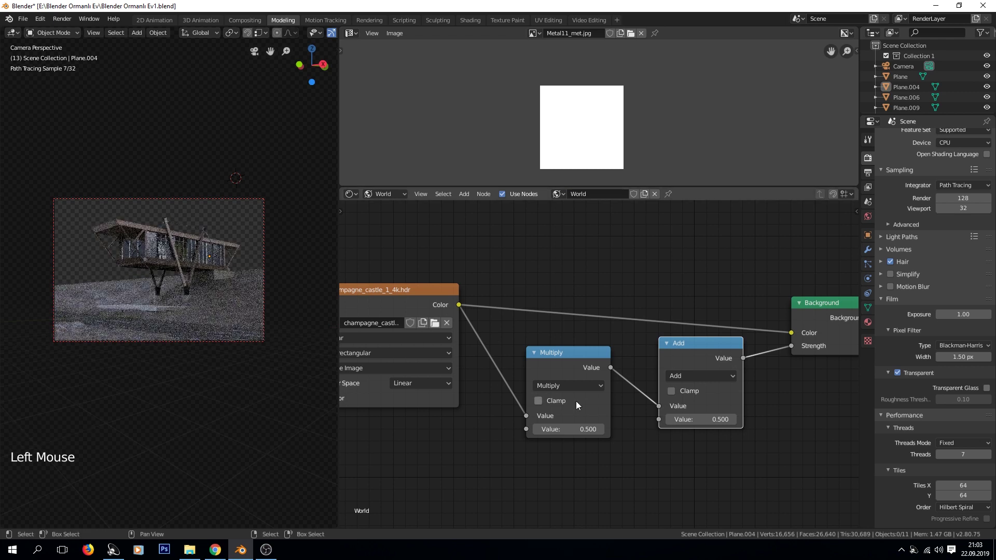
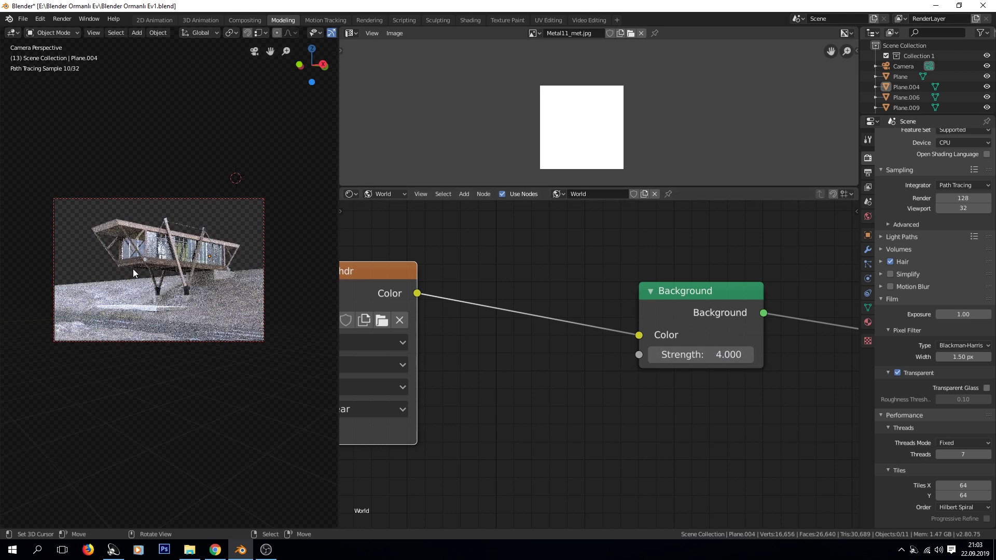
Step: Leave the camera, orbit around the house to check lighting, then return to the camera view
key(z)
middle_click(160, 289)
key(z)
middle_click(154, 347)
scroll(up, 3)
middle_click(194, 336)
middle_click(141, 364)
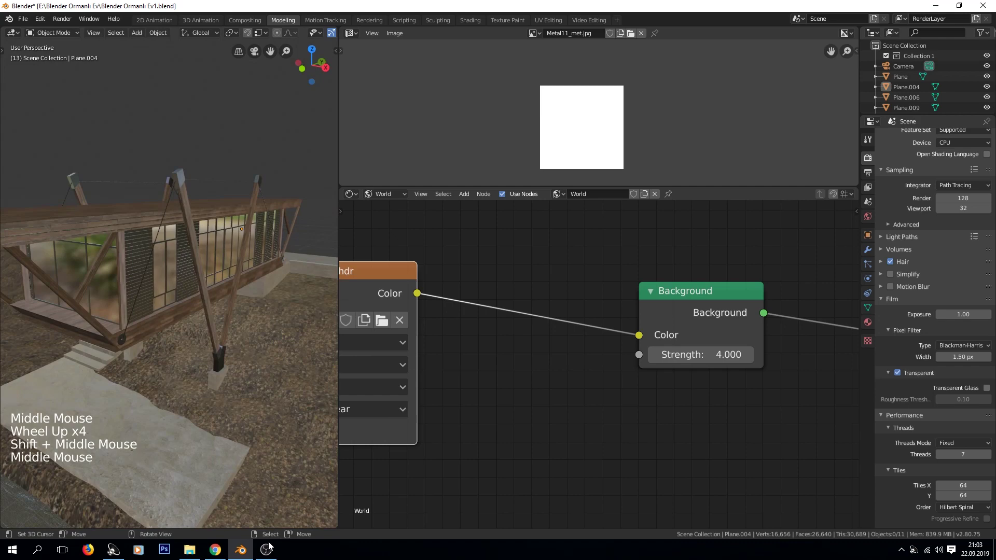
scroll(down, 3)
middle_click(148, 387)
middle_click(205, 376)
scroll(down, 3)
key(KP_0)
Step: Set the render device to GPU Compute and switch to the Compositing workspace with Render Layers nodes
key(a)
key(a)
key(ctrl+b)
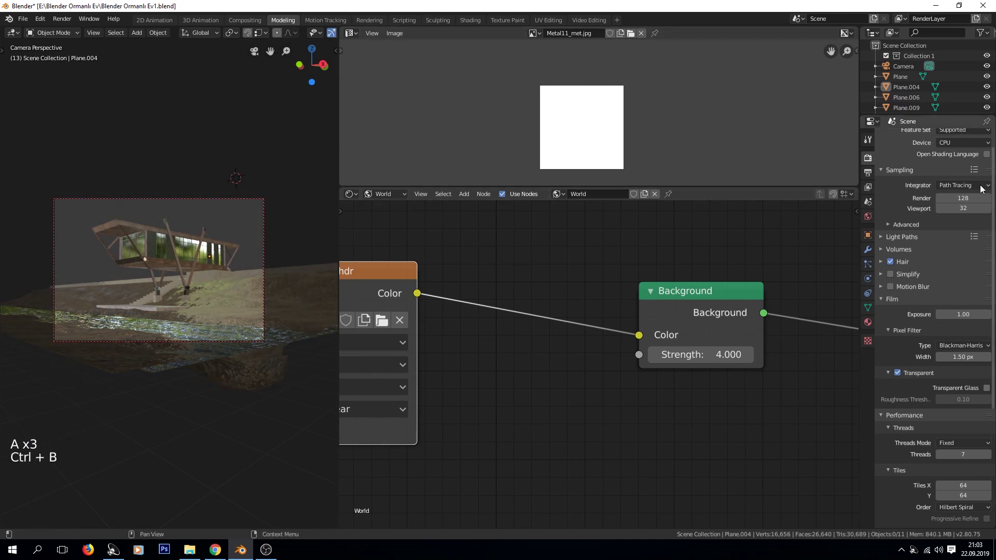
click(956, 146)
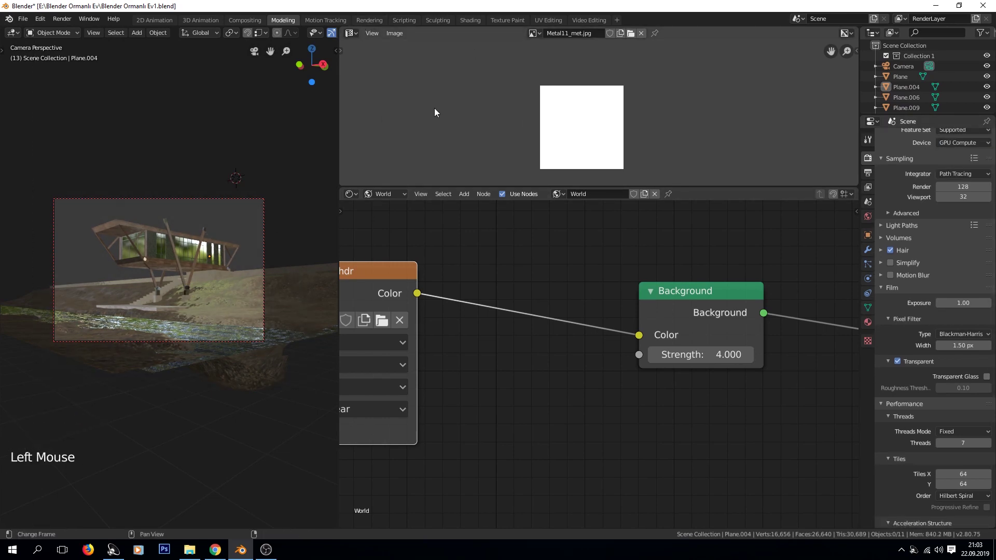
scroll(up, 3)
click(66, 24)
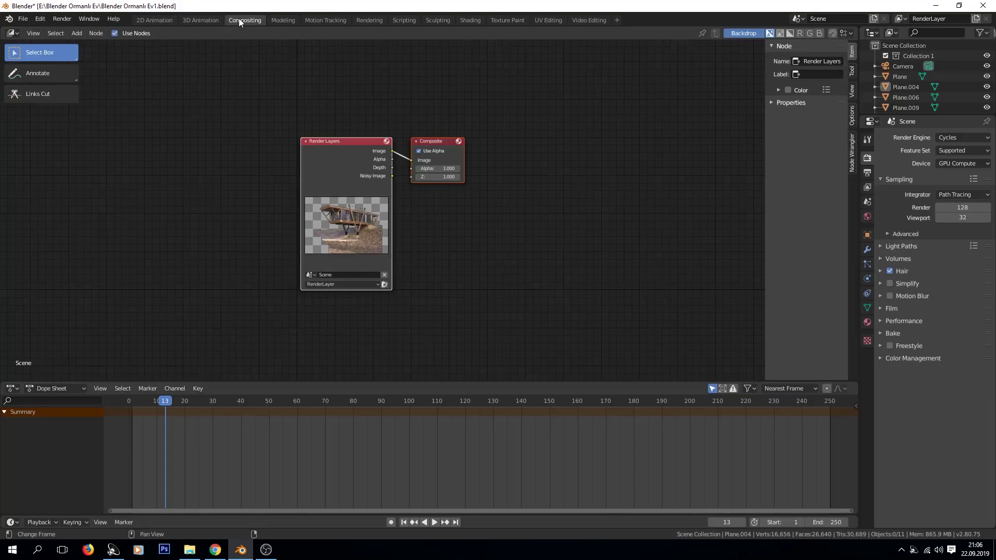
Step: Return to the Modeling workspace and frame the camera view and node editor on the ground
click(293, 25)
middle_click(260, 286)
scroll(up, 3)
key(KP_0)
scroll(down, 3)
middle_click(118, 305)
scroll(up, 3)
key(ctrl+b)
key(z)
key(a)
key(a)
Step: Select the ground Plane.010 and add an Invert node onto the Ground03_rgh roughness link
click(379, 191)
click(386, 195)
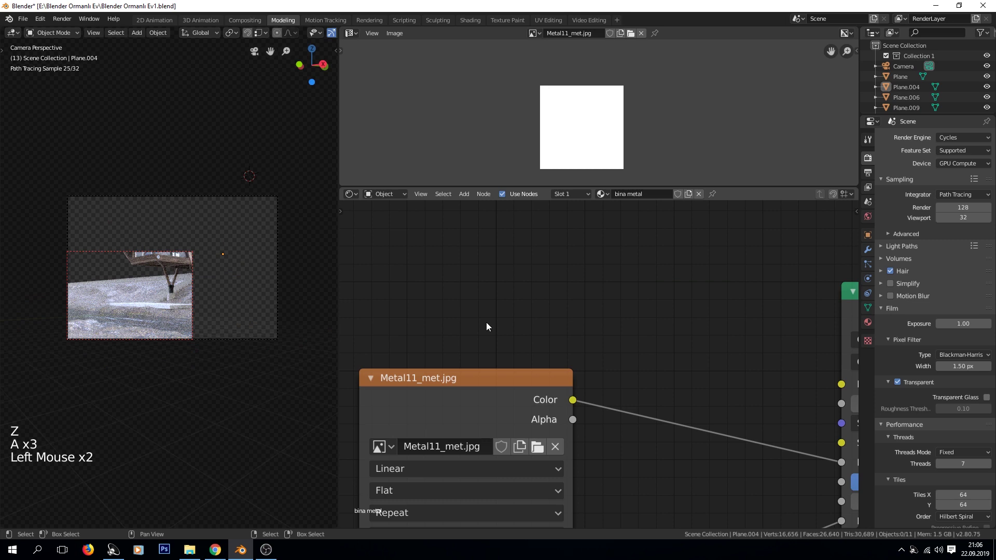
middle_click(491, 438)
scroll(down, 3)
middle_click(669, 437)
key(shift+a)
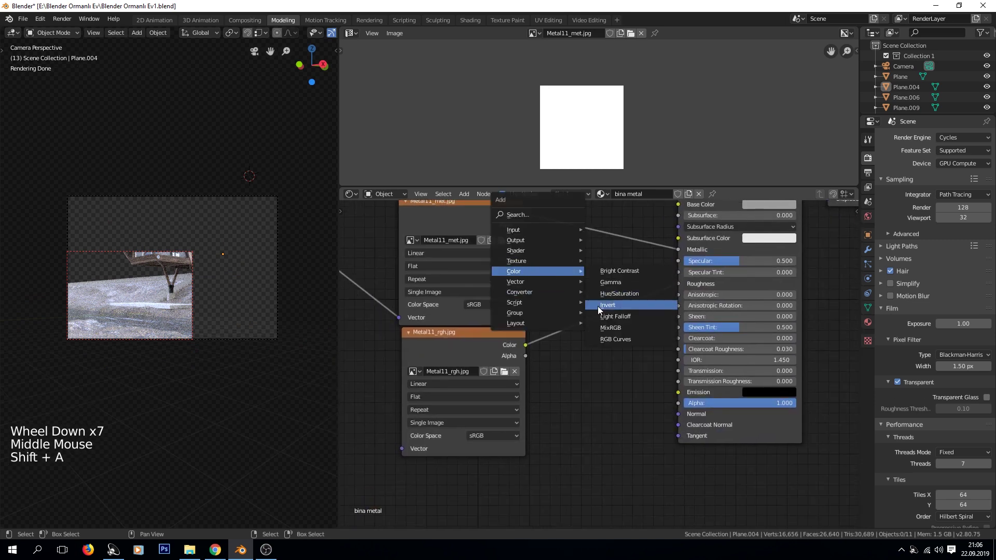
key(x)
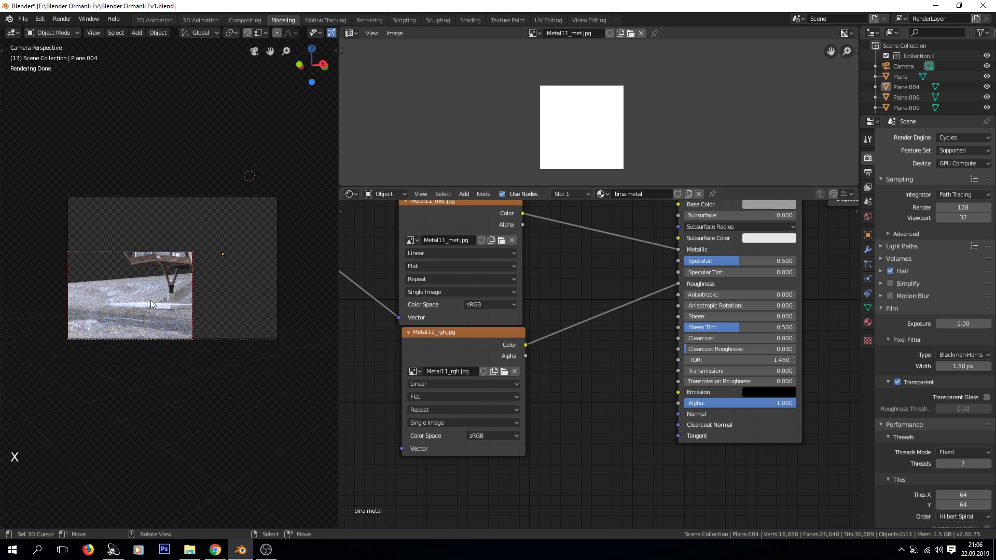
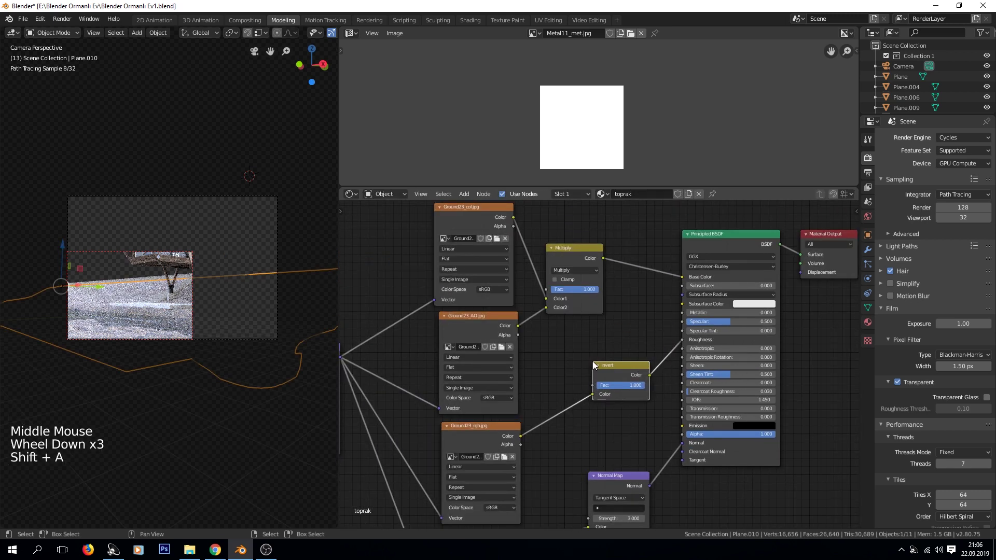
Step: Set the ground Invert node's factor to 0.5
click(629, 386)
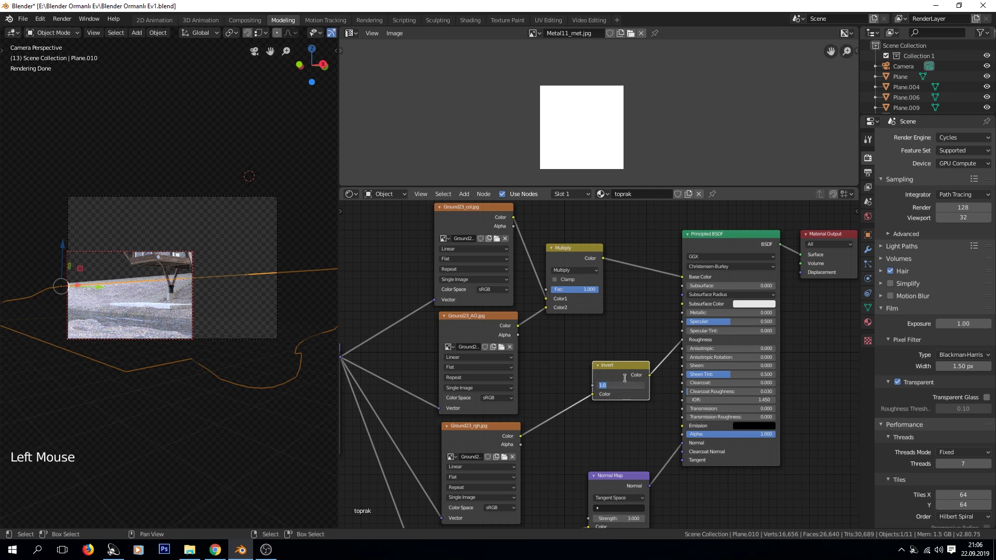
scroll(up, 3)
middle_click(549, 283)
scroll(down, 3)
Step: Add an RGB Curves node on the Multiply-to-Base Color link and bend its curve
key(shift+a)
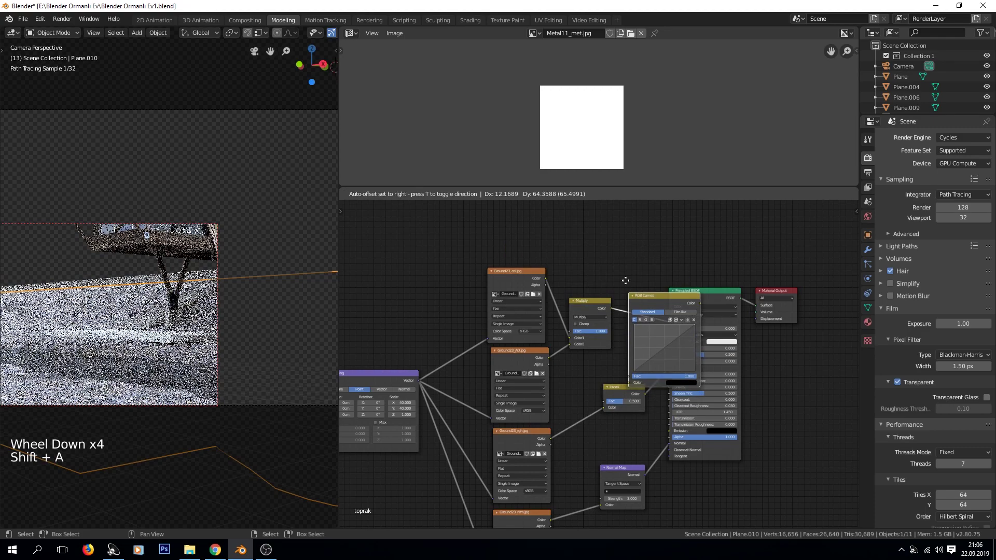
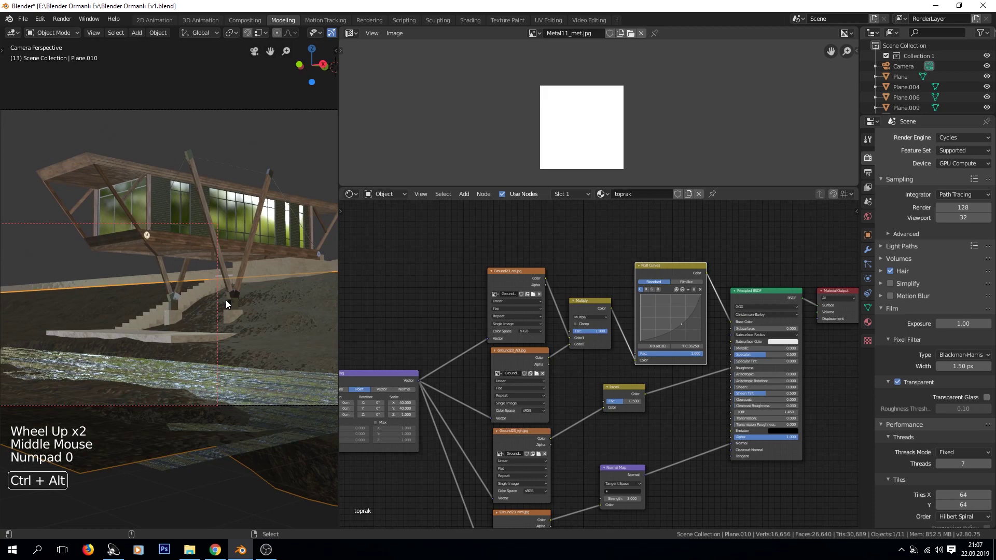
key(ctrl+alt+n)
key(ctrl+alt+b)
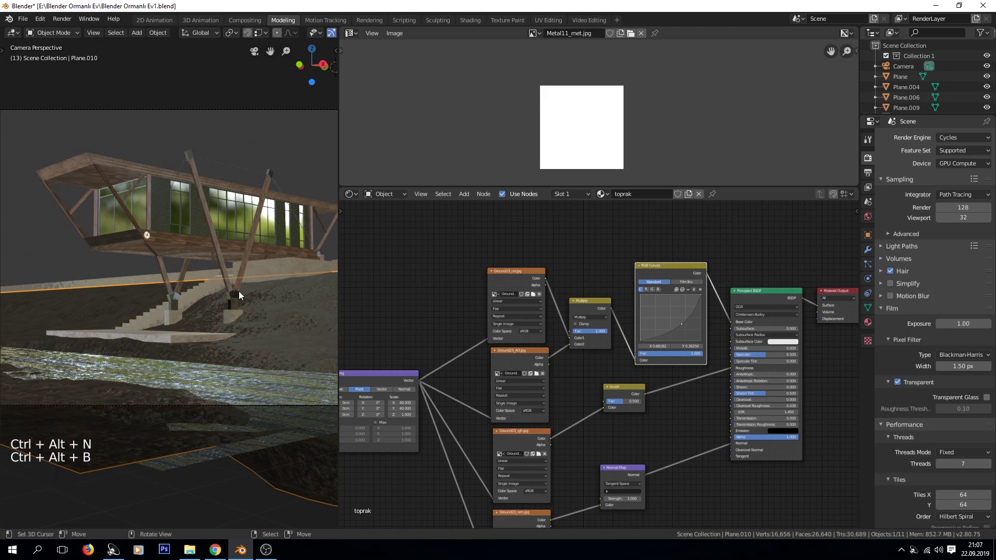
Step: Orbit the enlarged viewport around the house and over the hillside ground
middle_click(227, 454)
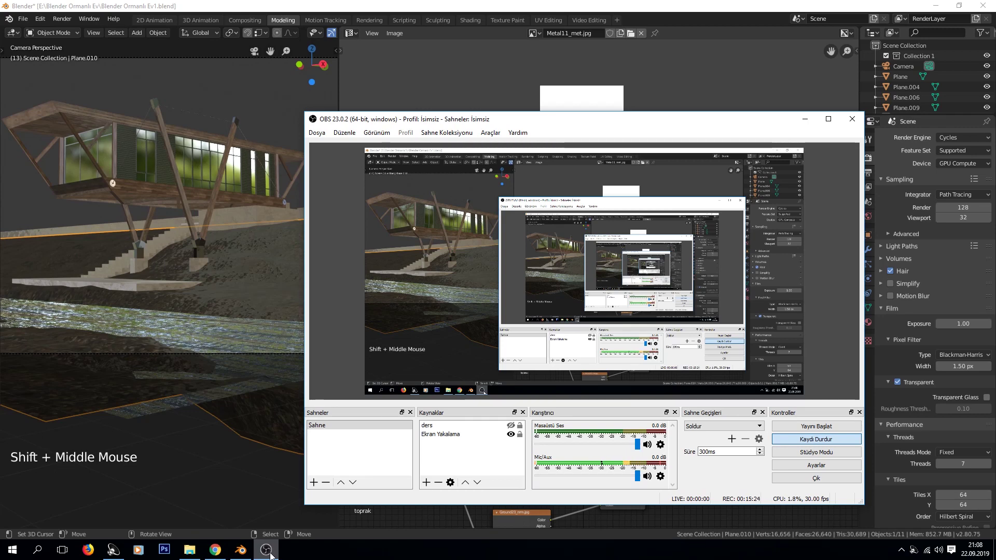
middle_click(140, 256)
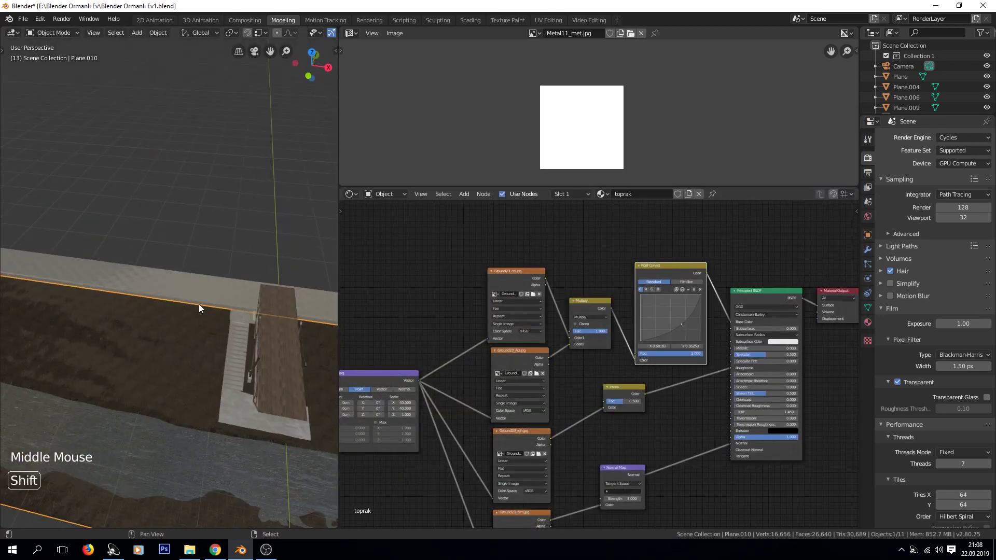
middle_click(225, 337)
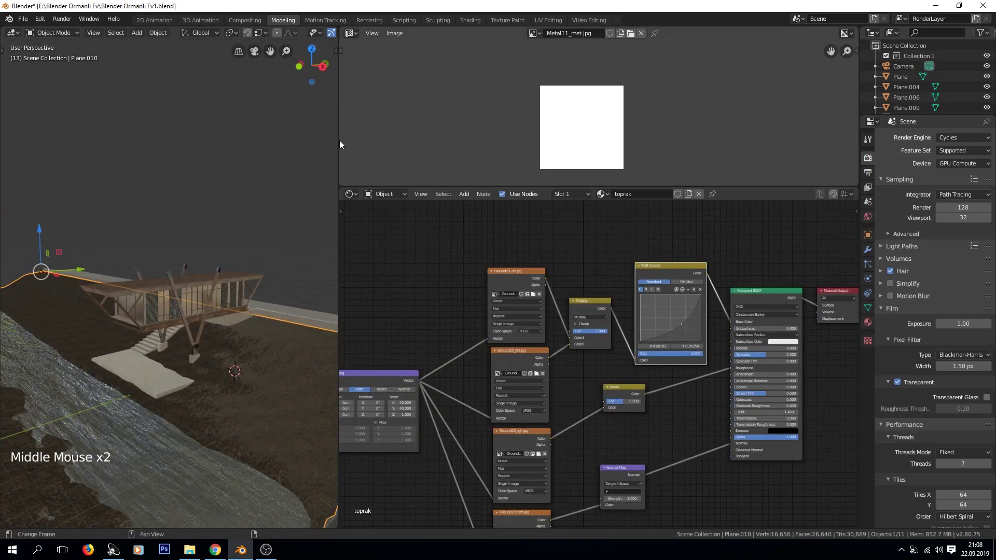